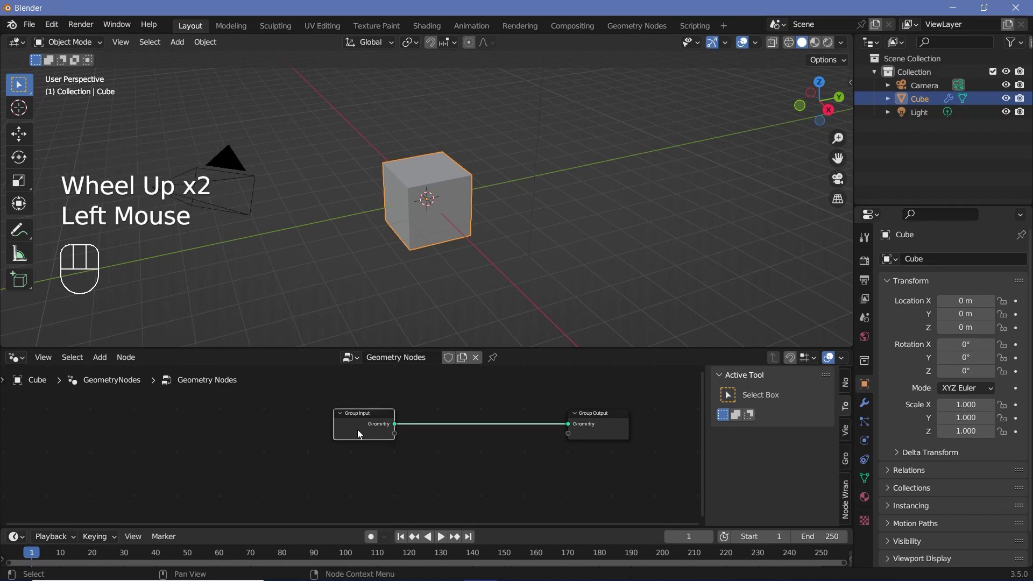
Delete the Group Input node and add a Mesh Circle feeding Group Output
key(x)
key(shift+a)
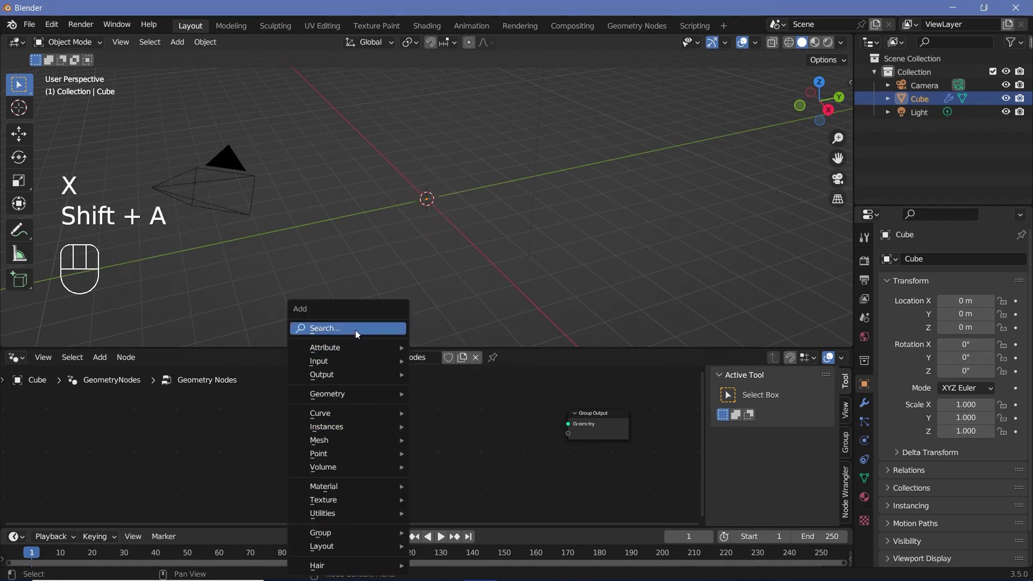
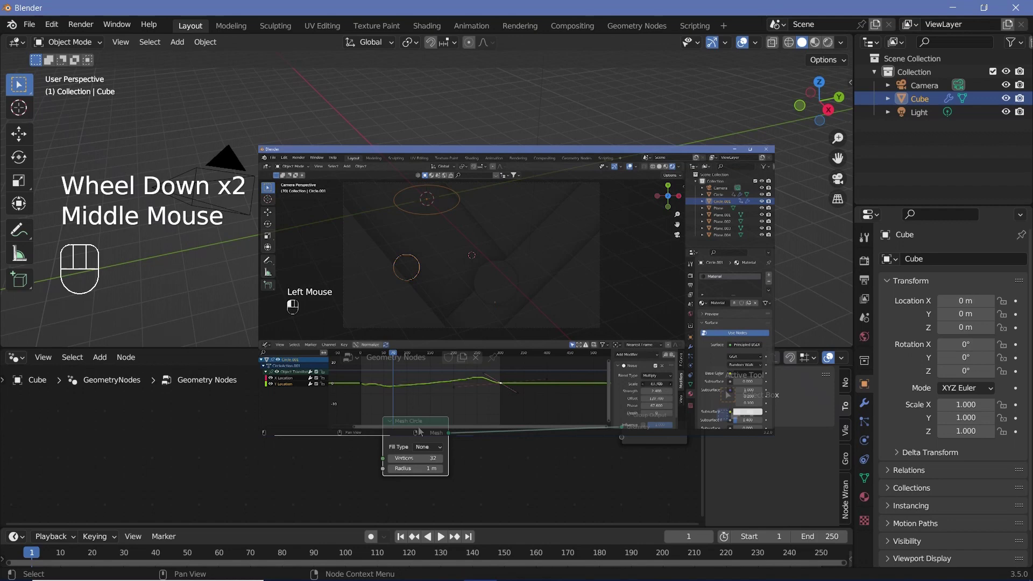
Make the Mesh Circle a filled N-Gon with 128 vertices and view it from above
middle_click(389, 430)
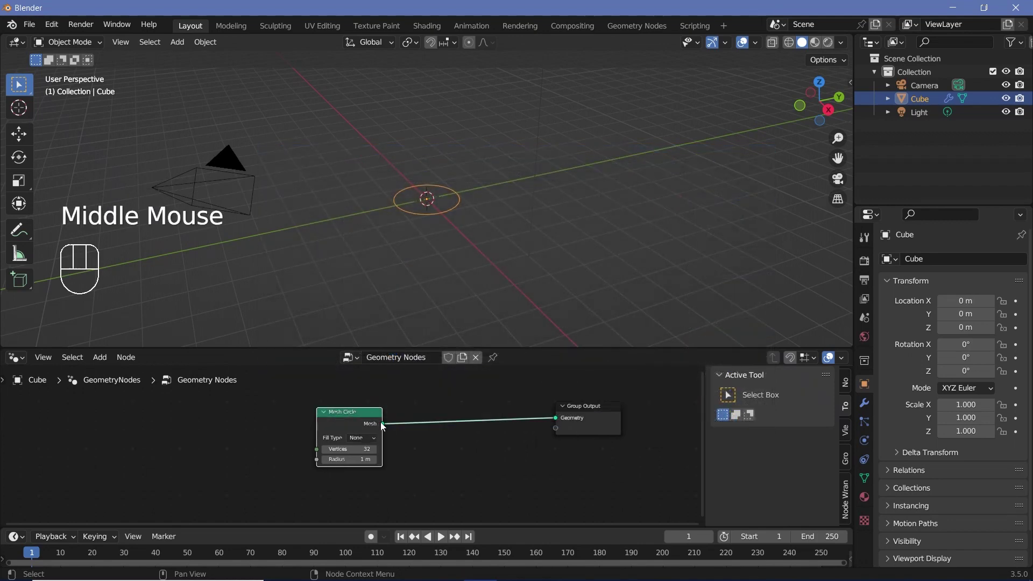
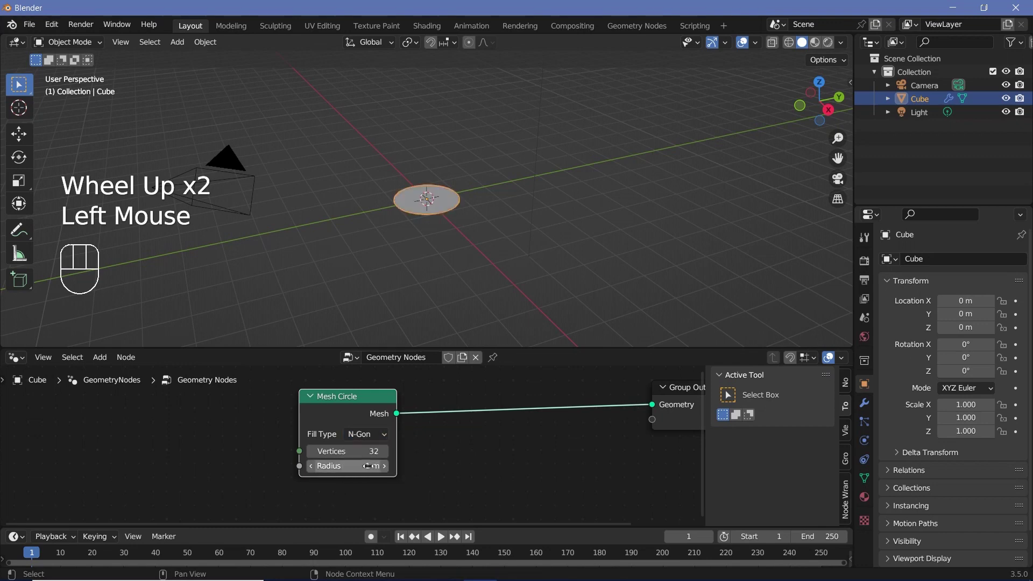
drag(425, 261, 358, 444)
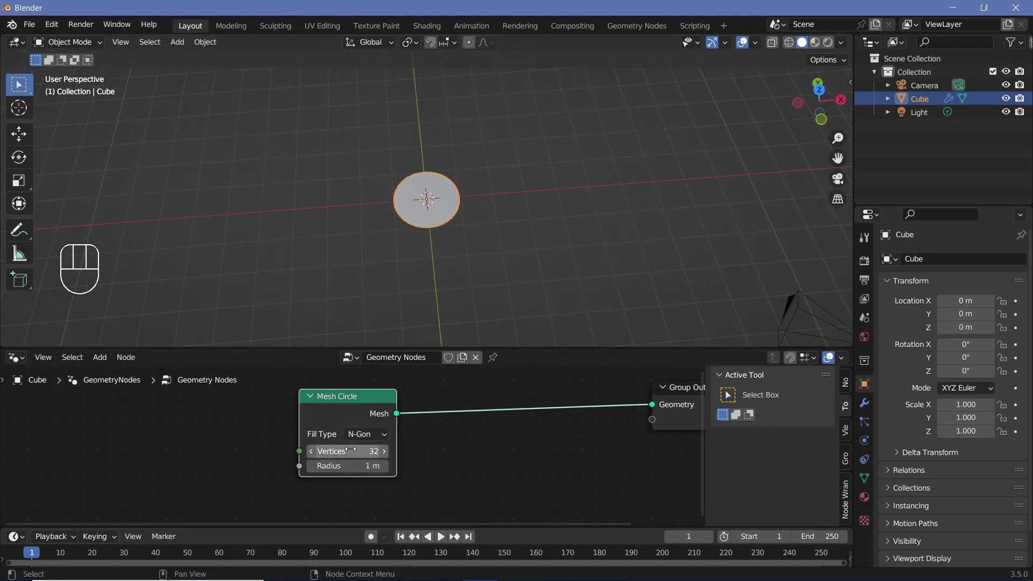
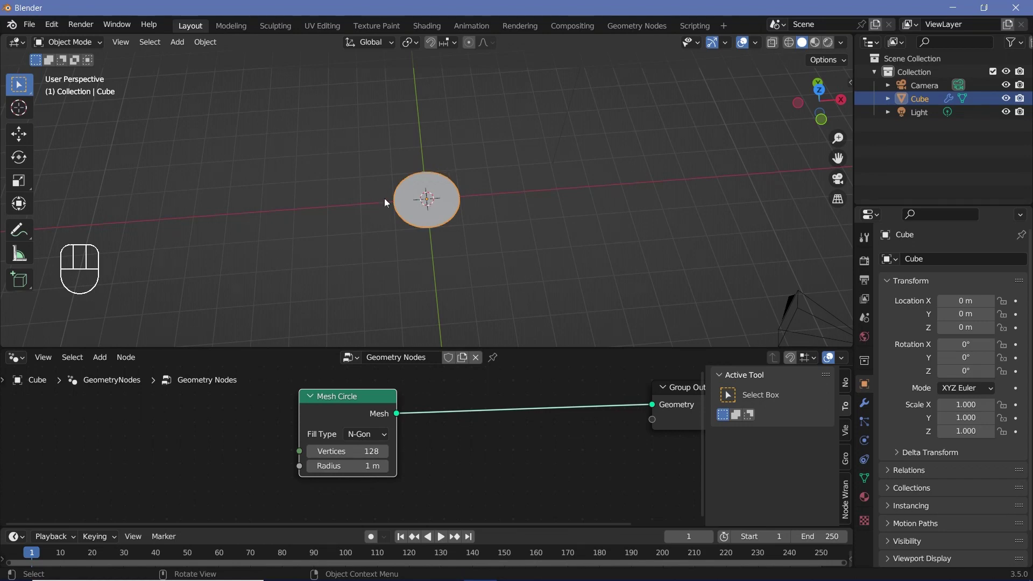
Add Join Geometry and Mesh to Curve, feeding the disc's edge into the curve branch
click(349, 417)
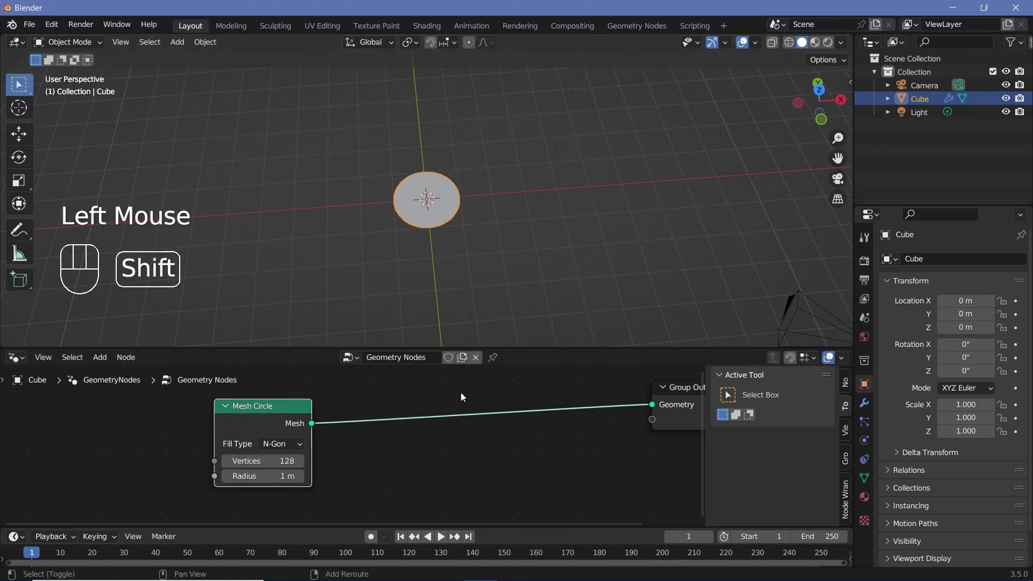
key(shift+a)
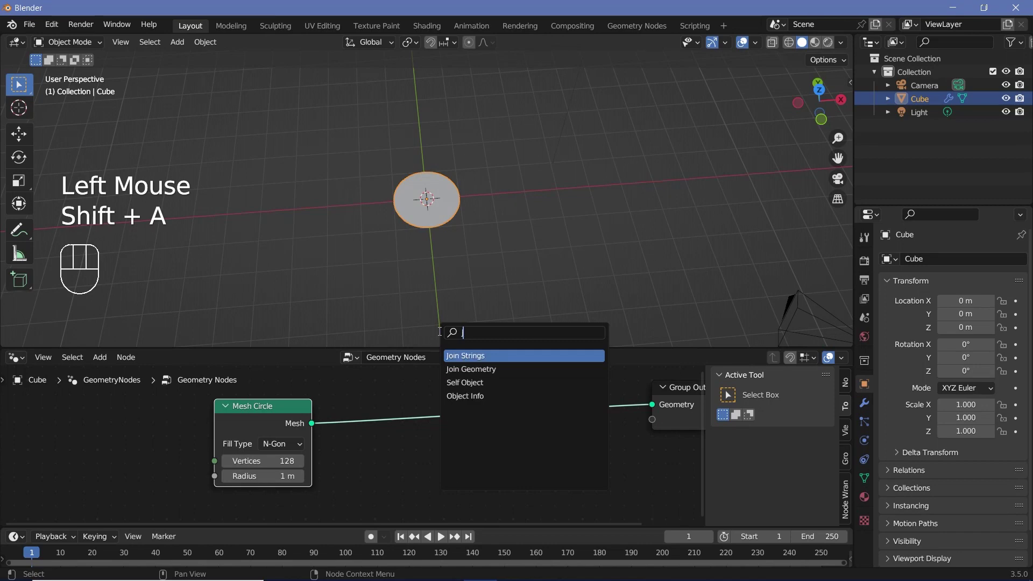
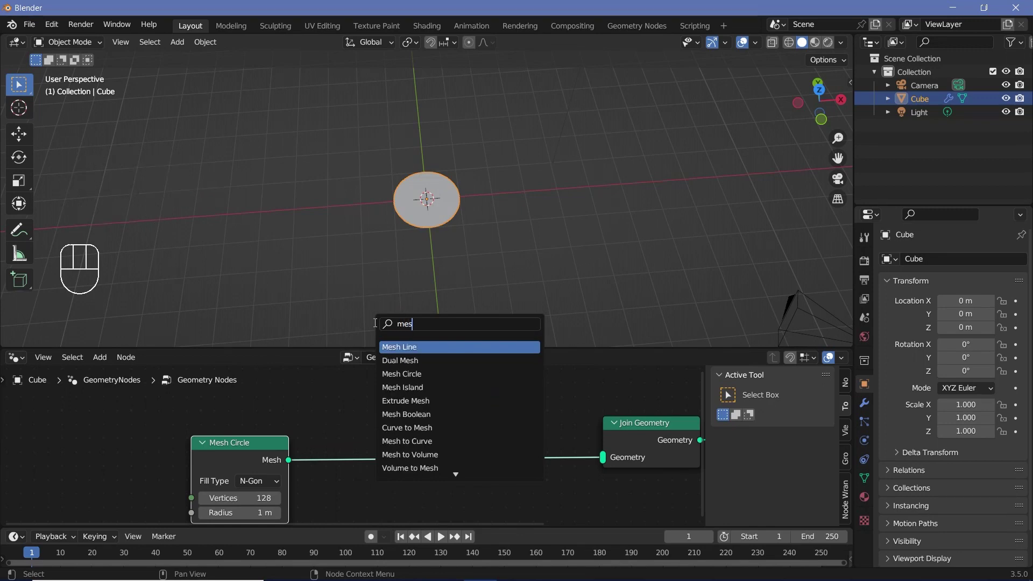
click(259, 468)
drag(321, 436, 342, 411)
drag(449, 389, 602, 459)
scroll(down, 3)
Sweep the edge curve with a 0.025 m Curve Circle via Curve to Mesh and join with the disc
click(362, 411)
click(279, 457)
drag(383, 416, 378, 409)
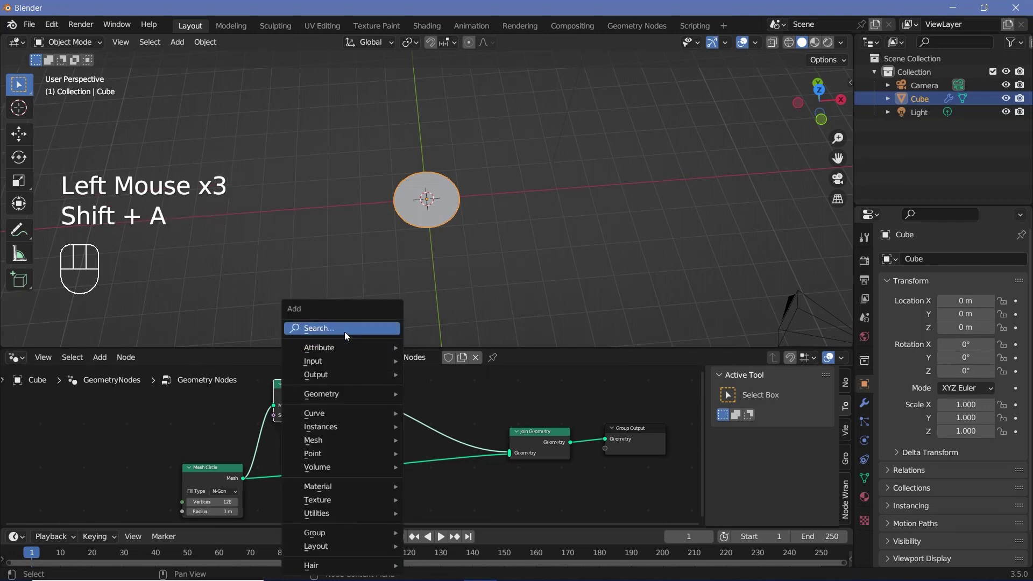
key(shift+a)
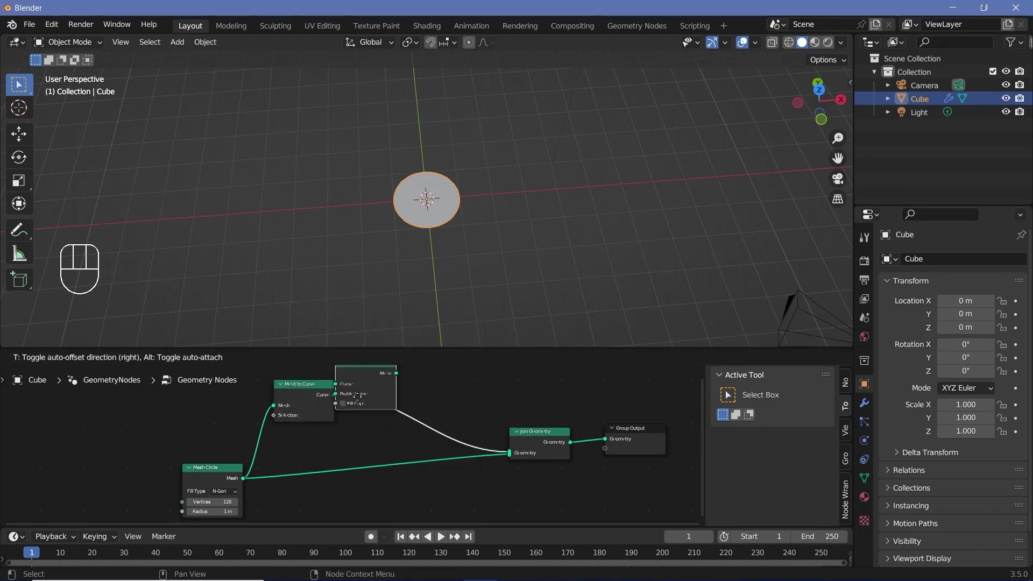
key(shift+a)
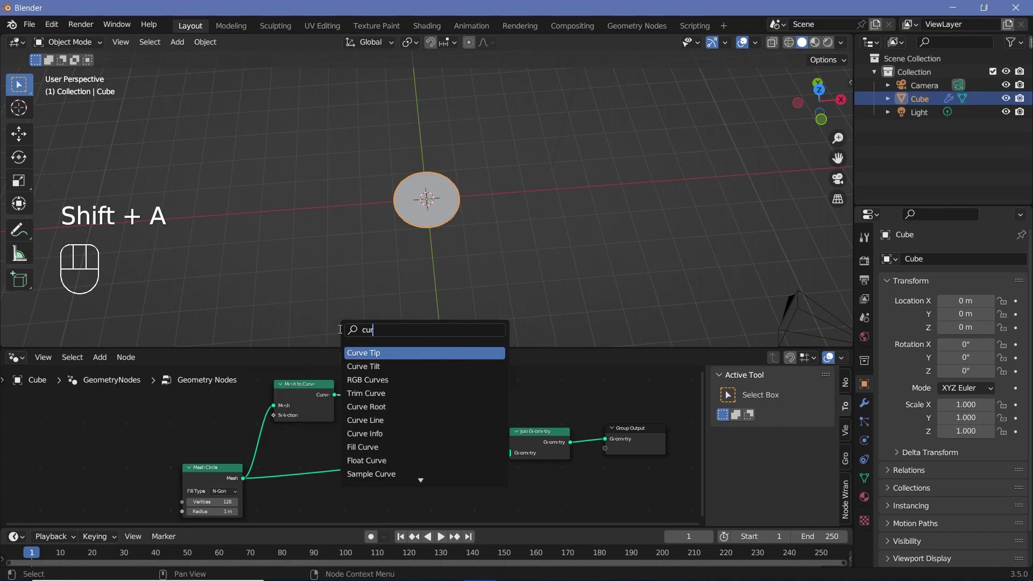
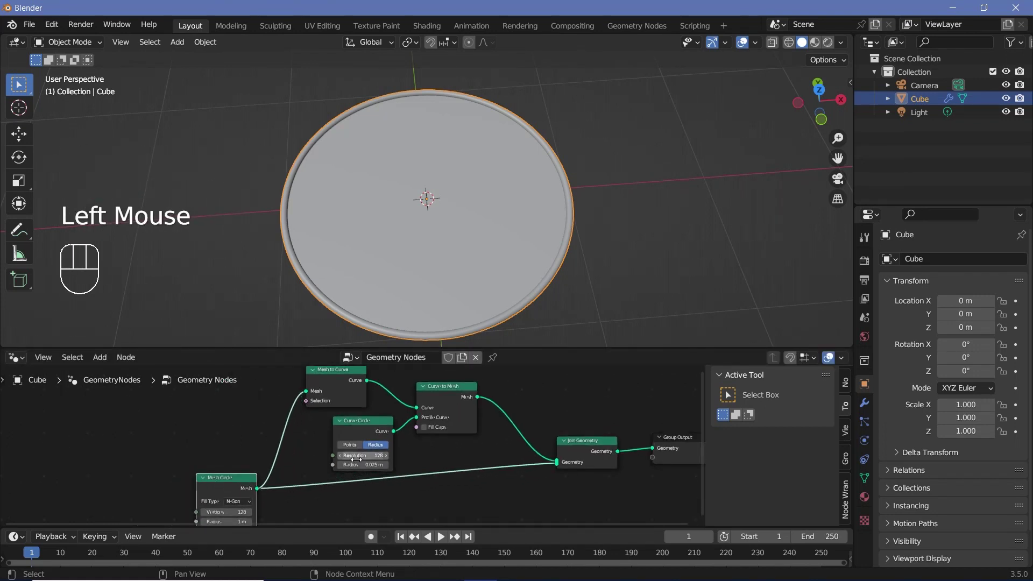
middle_click(505, 266)
Add Set Material nodes on both the disc and rim branches
scroll(down, 3)
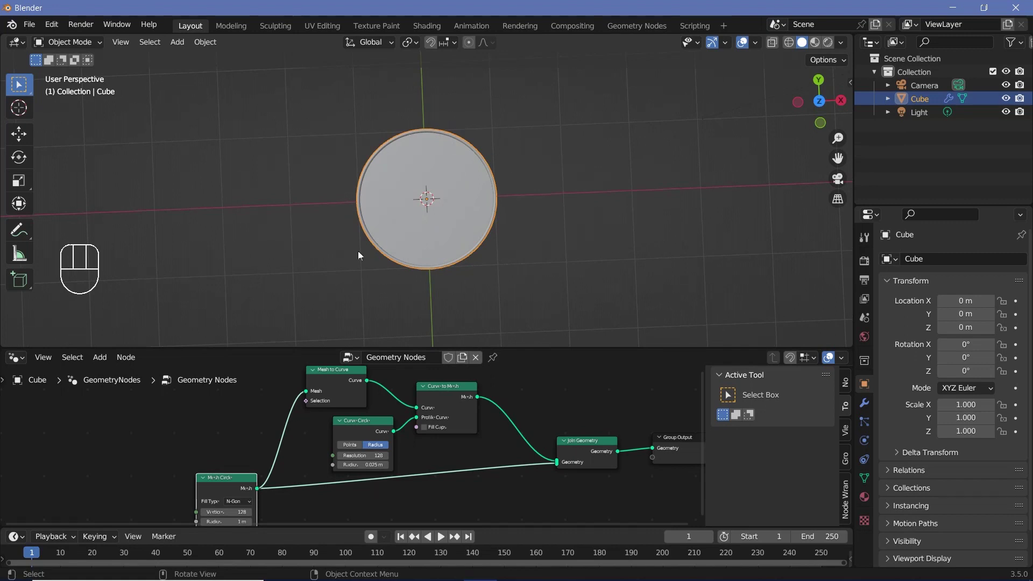
middle_click(540, 424)
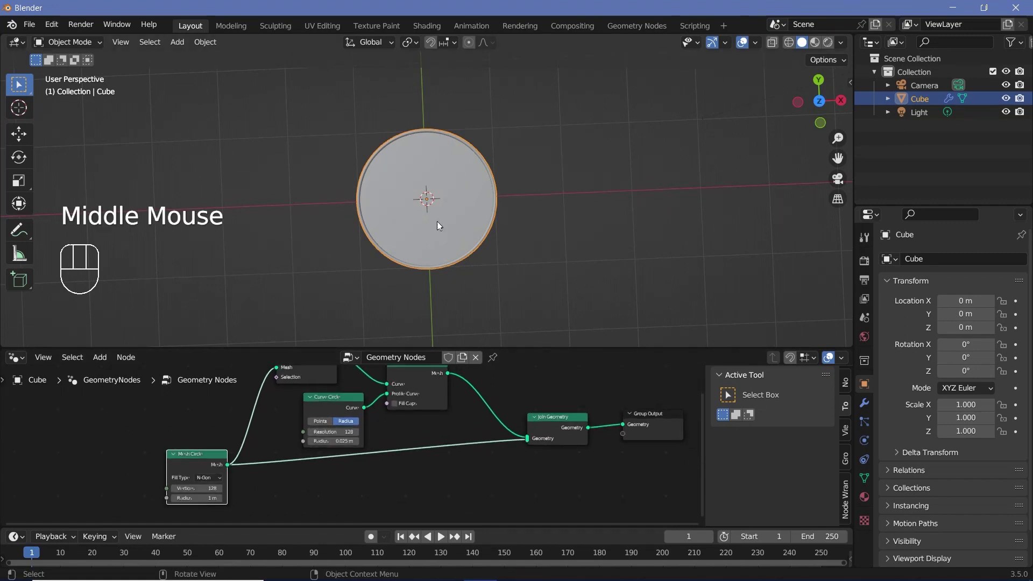
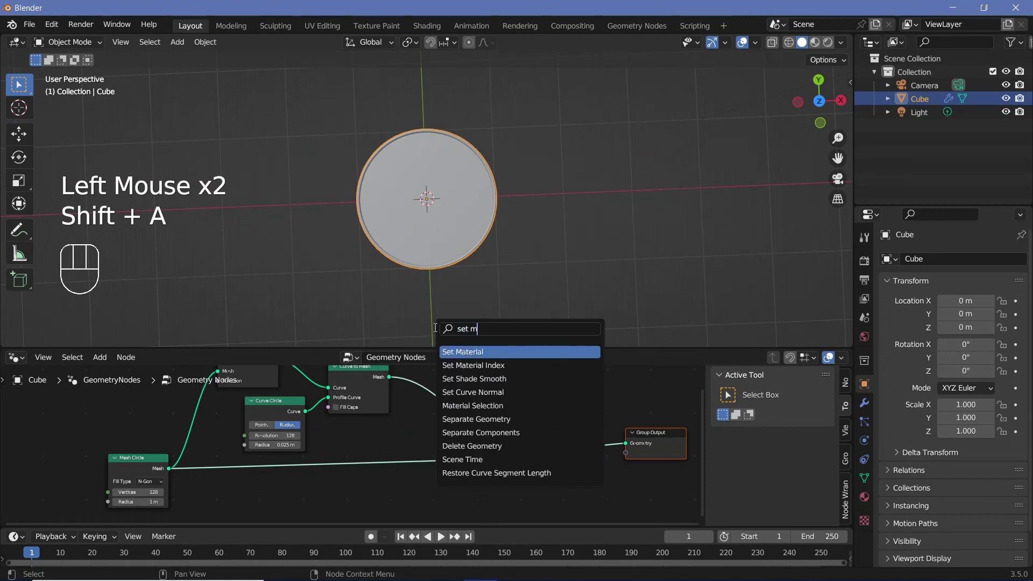
click(474, 393)
key(shift+d)
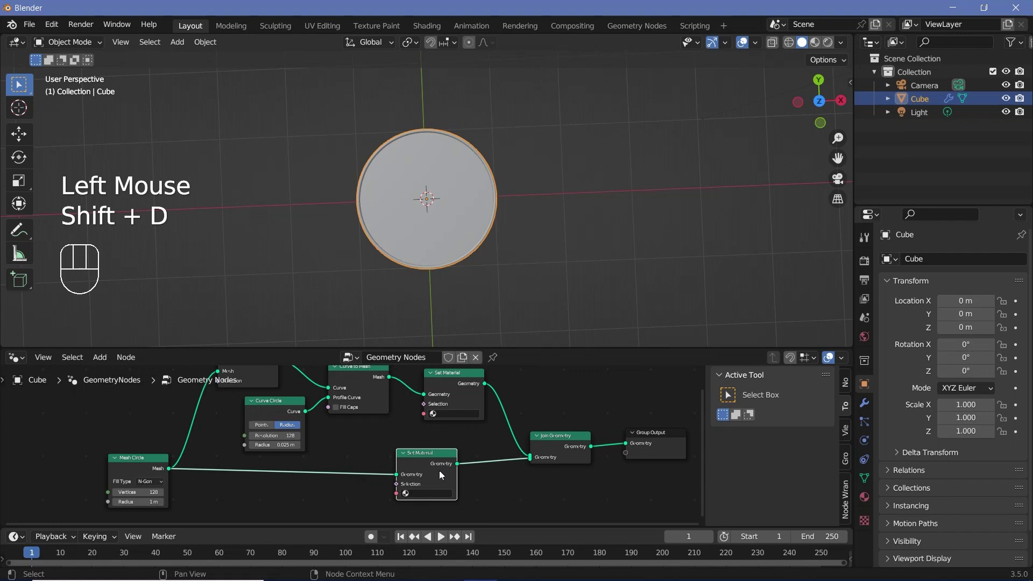
click(388, 477)
drag(197, 378, 265, 392)
scroll(down, 3)
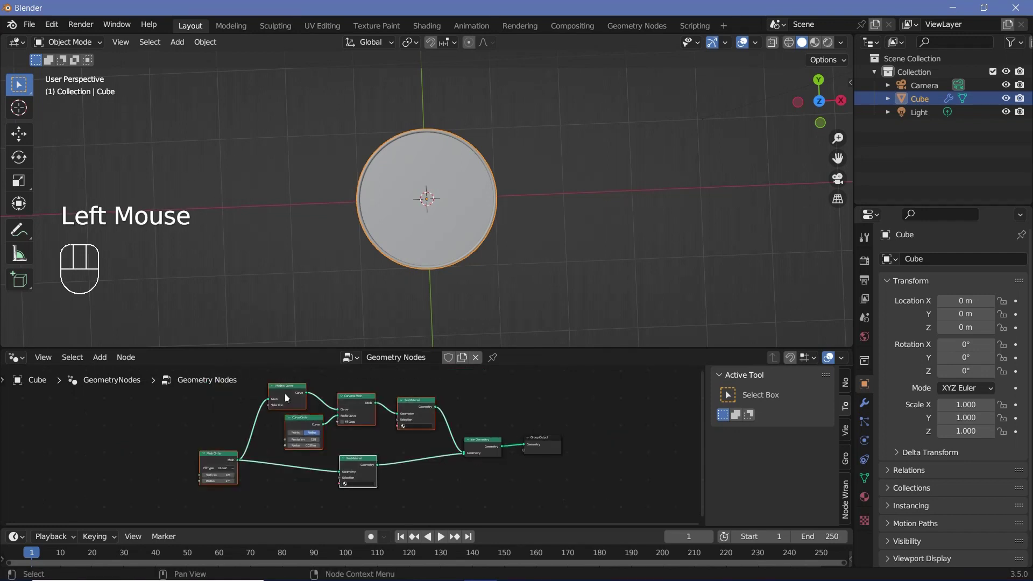
Frame the circle's nodes with Ctrl+J and name the frame BaseCircle
key(ctrl+j)
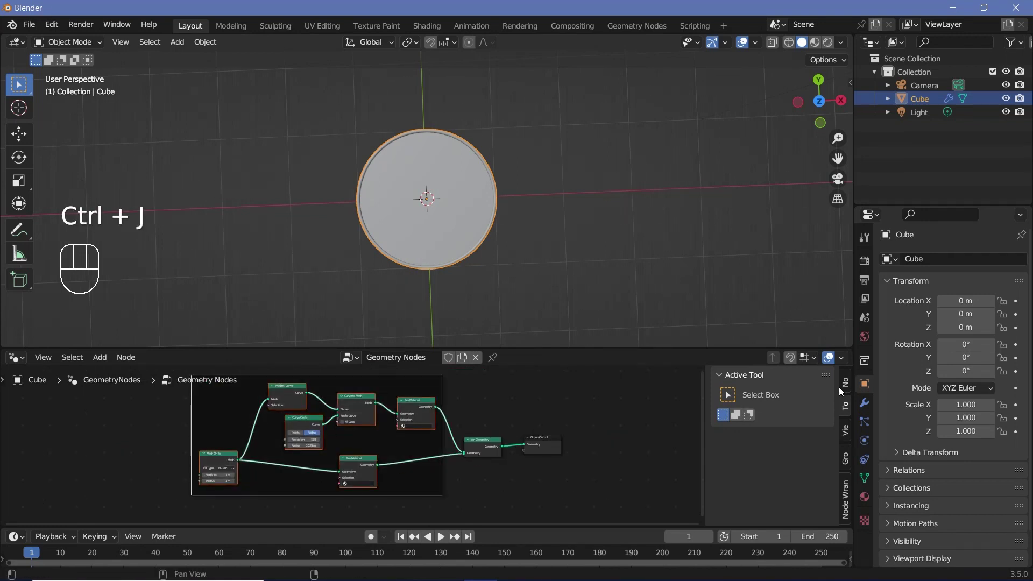
click(846, 389)
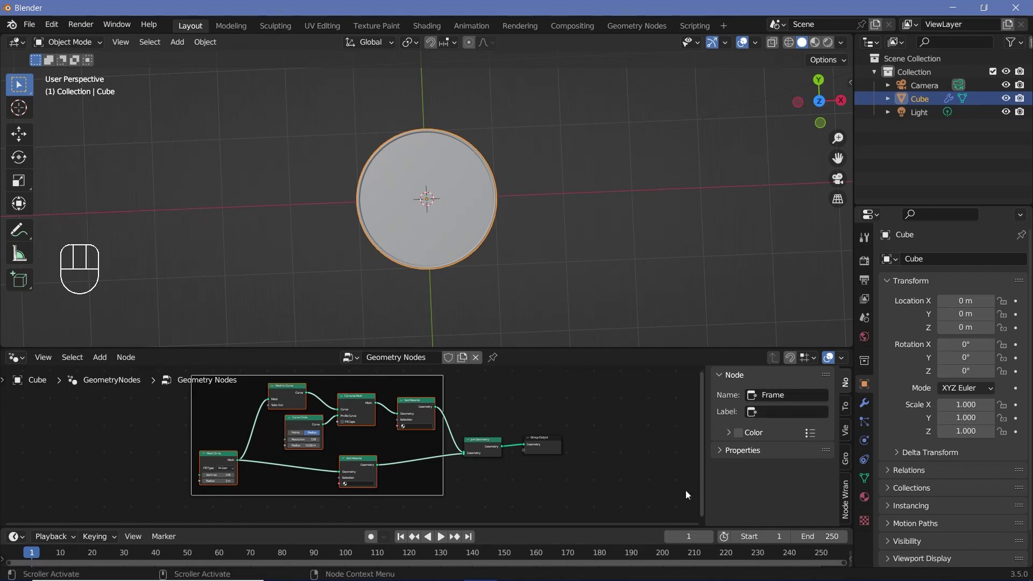
key(n)
key(n)
drag(778, 418, 422, 398)
Move the Join Geometry node inside the BaseCircle frame
click(426, 202)
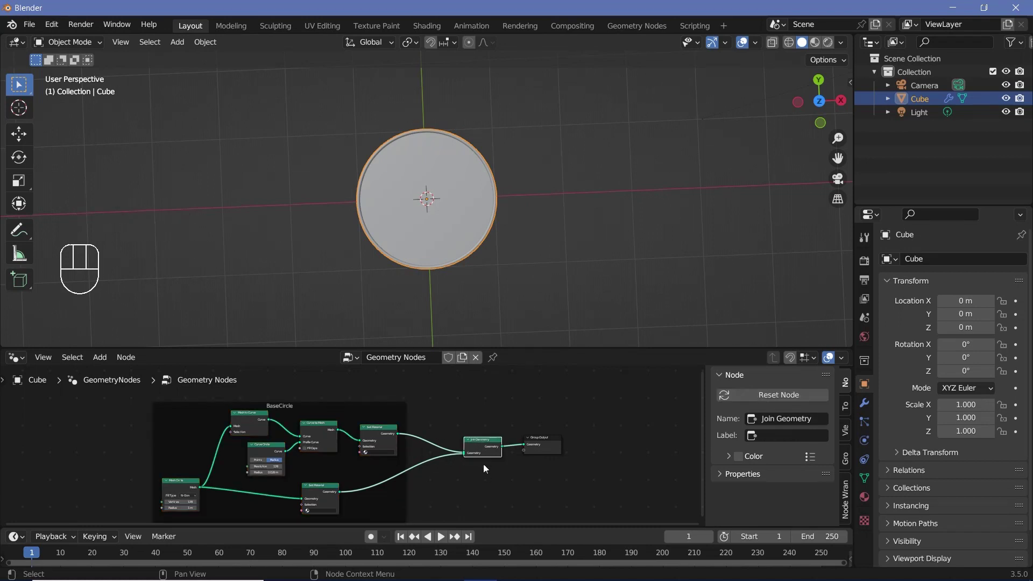
click(372, 420)
click(491, 446)
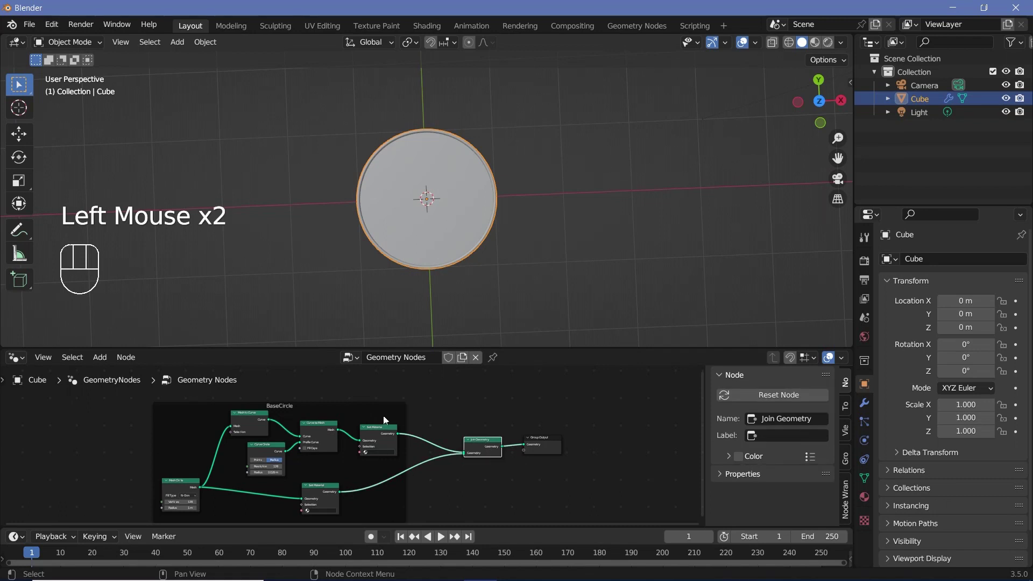
click(491, 448)
drag(427, 202, 364, 477)
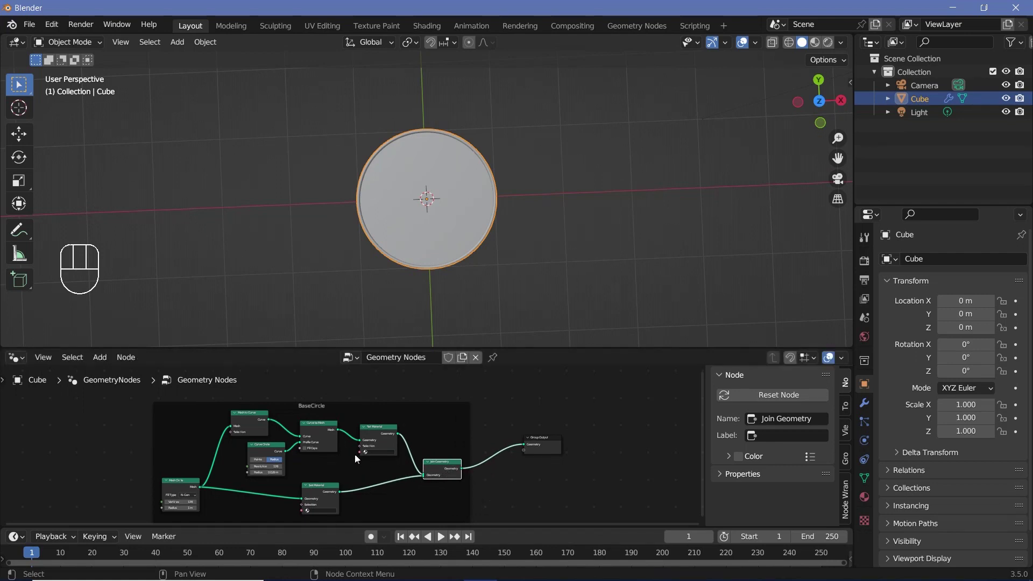
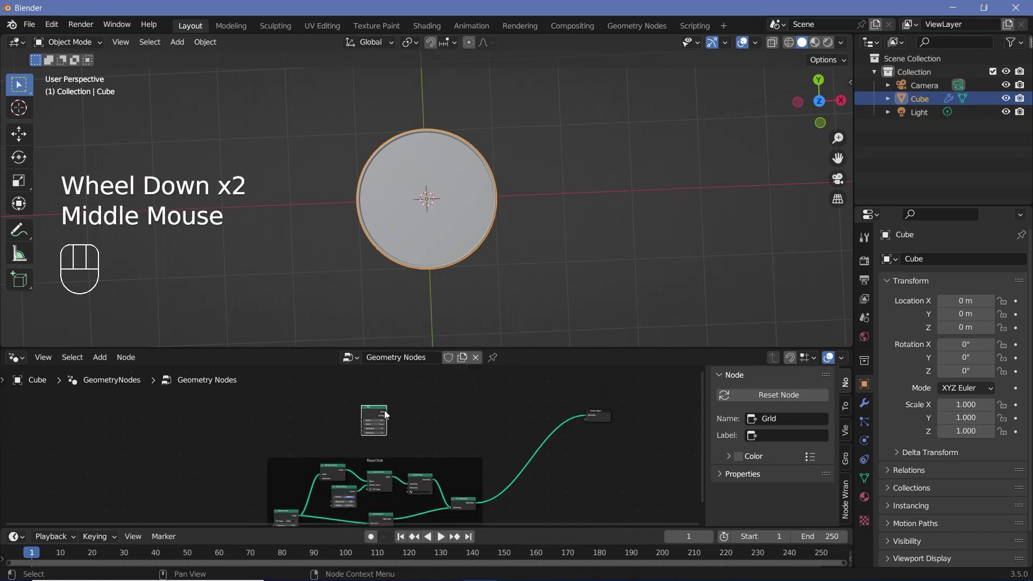
Feed a Grid node into Group Output, size it and check it from the top view
click(586, 416)
scroll(up, 3)
scroll(up, 3)
key(KP_7)
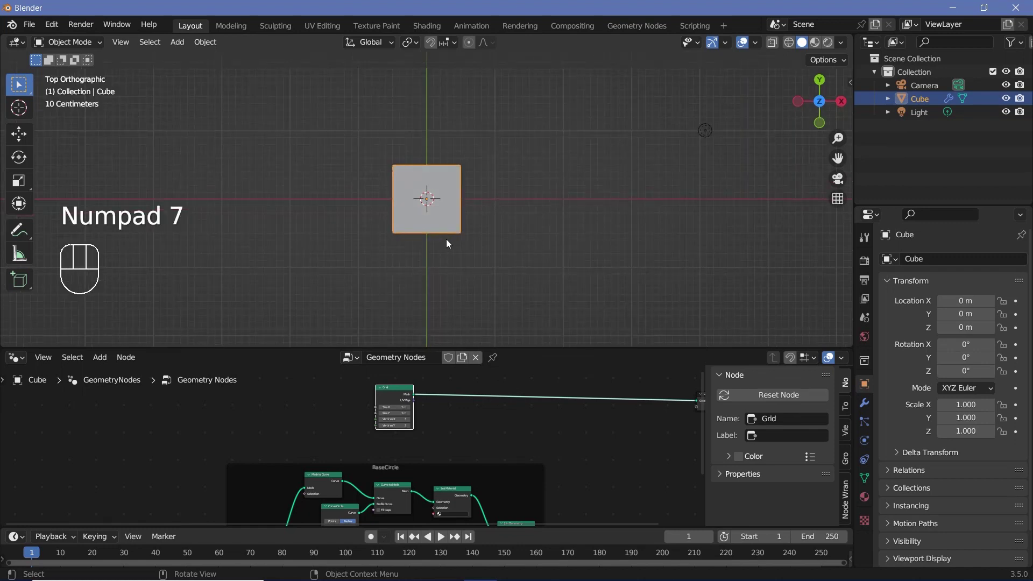
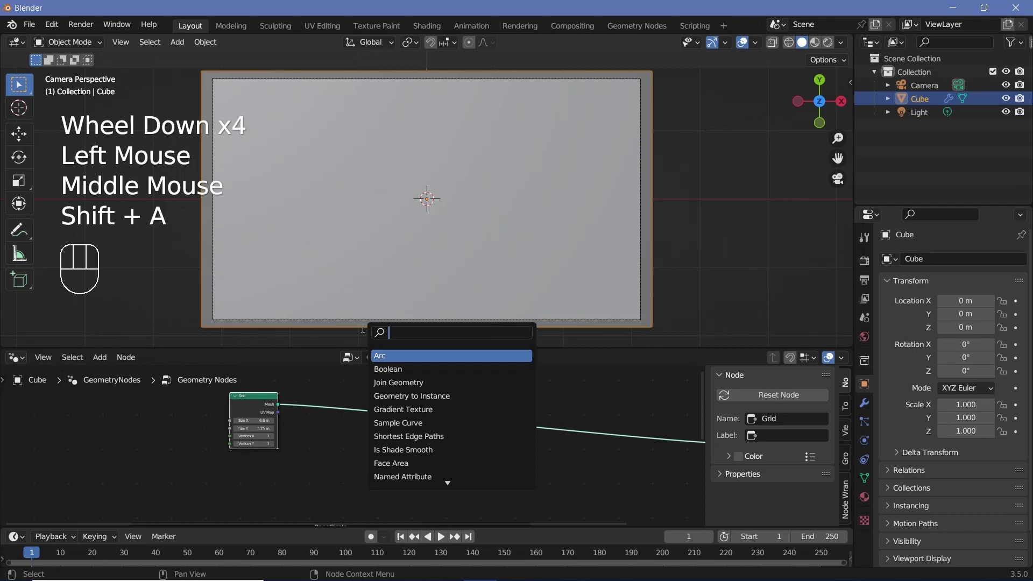
Scatter Poisson Disk points on the grid with Distribute Points on Faces, Distance Min 0.68 m
key(BackSpace)
scroll(up, 3)
drag(423, 417, 431, 445)
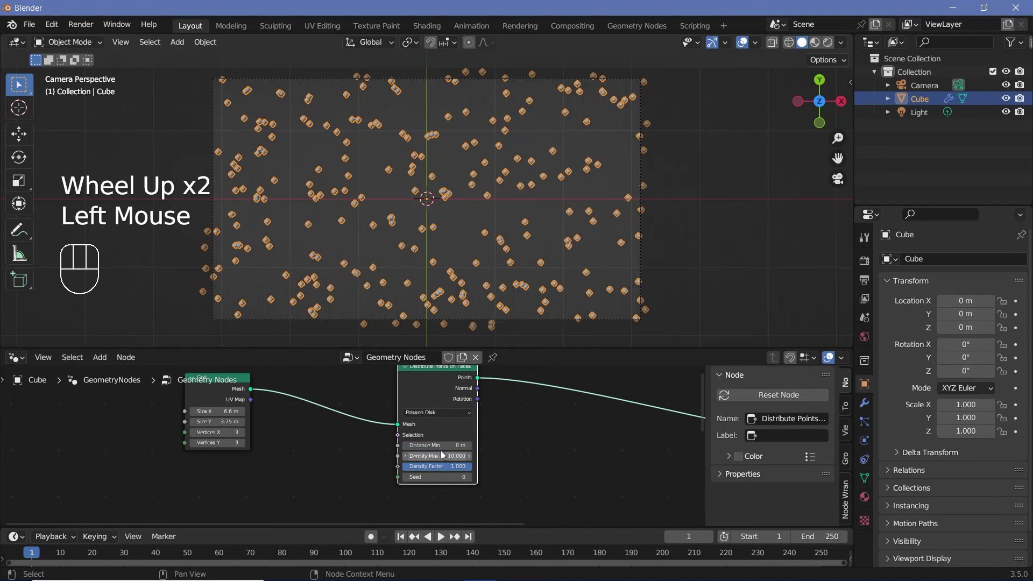
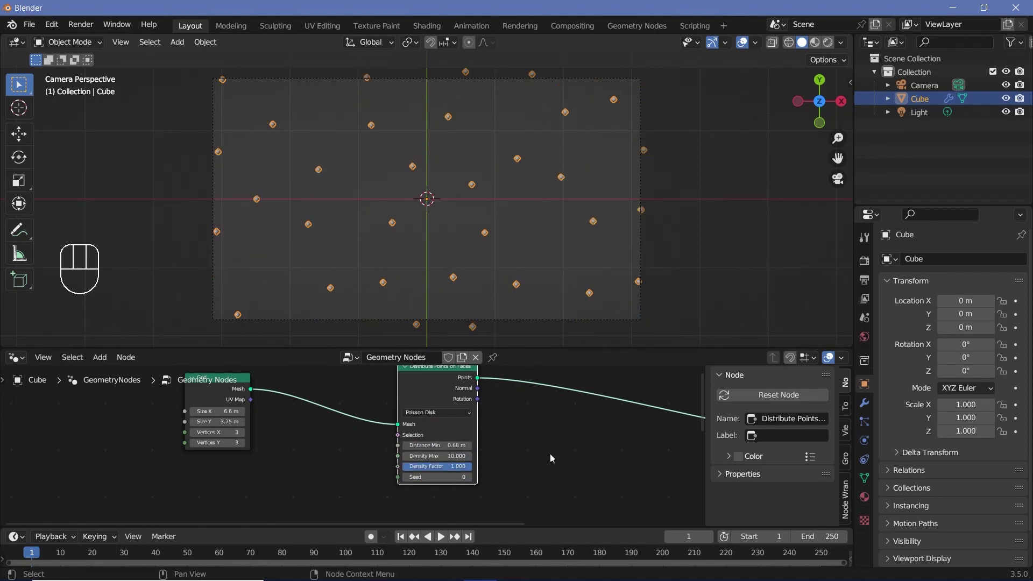
middle_click(482, 415)
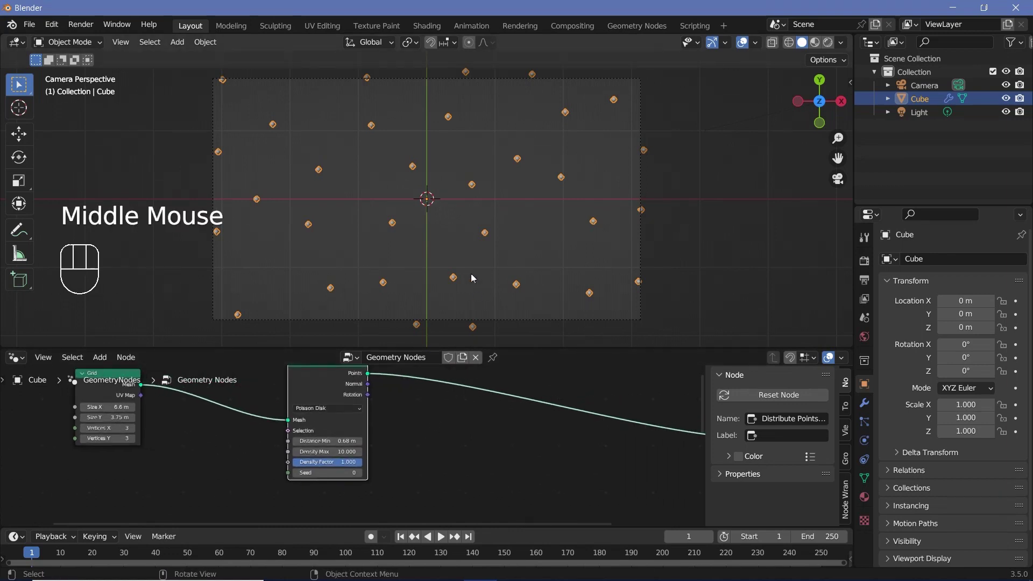
scroll(down, 3)
Instance the circle on the points, scaled by a Random Value (max 0.5) through Combine XYZ
key(shift+a)
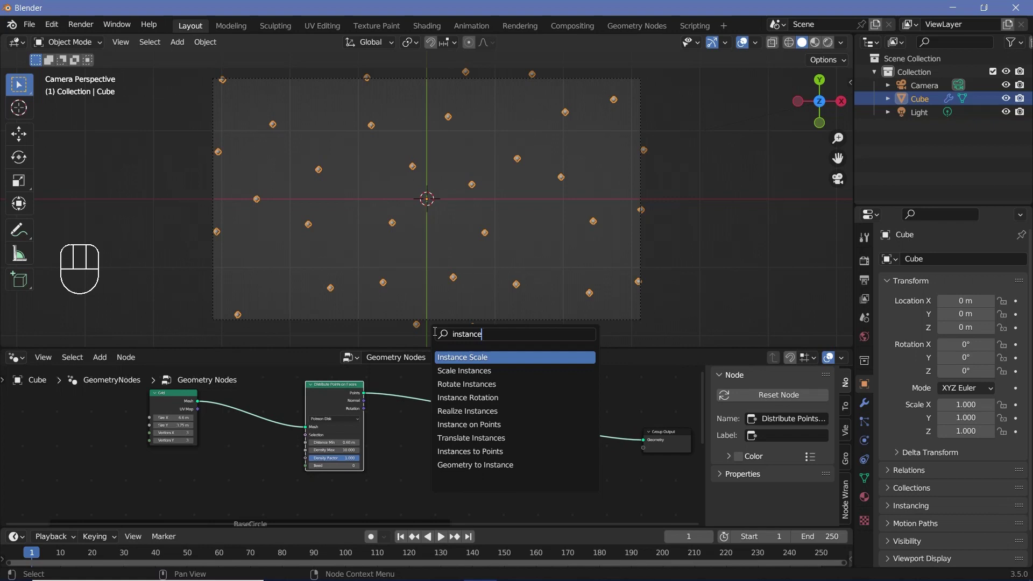
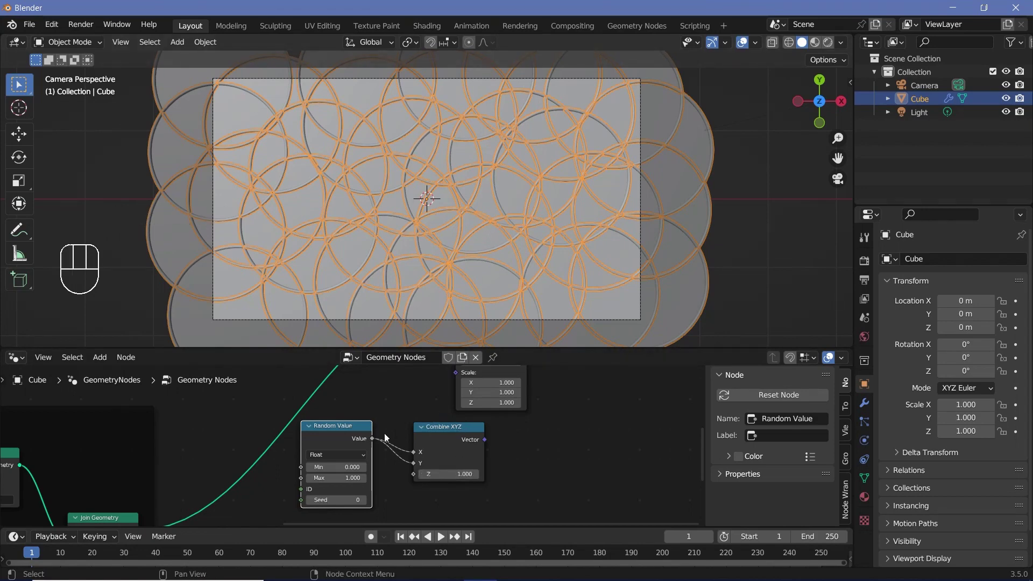
click(388, 435)
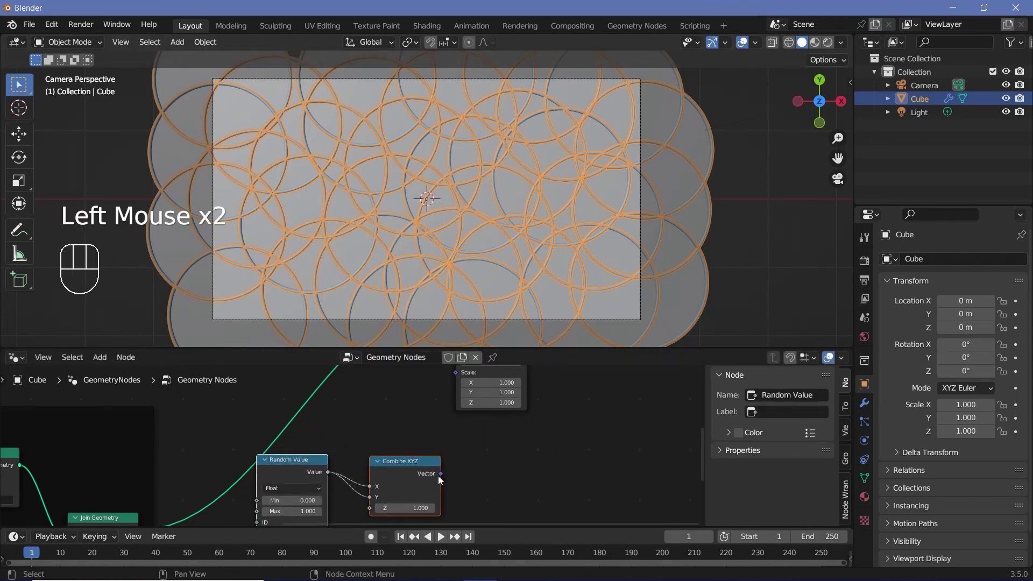
drag(459, 464, 466, 386)
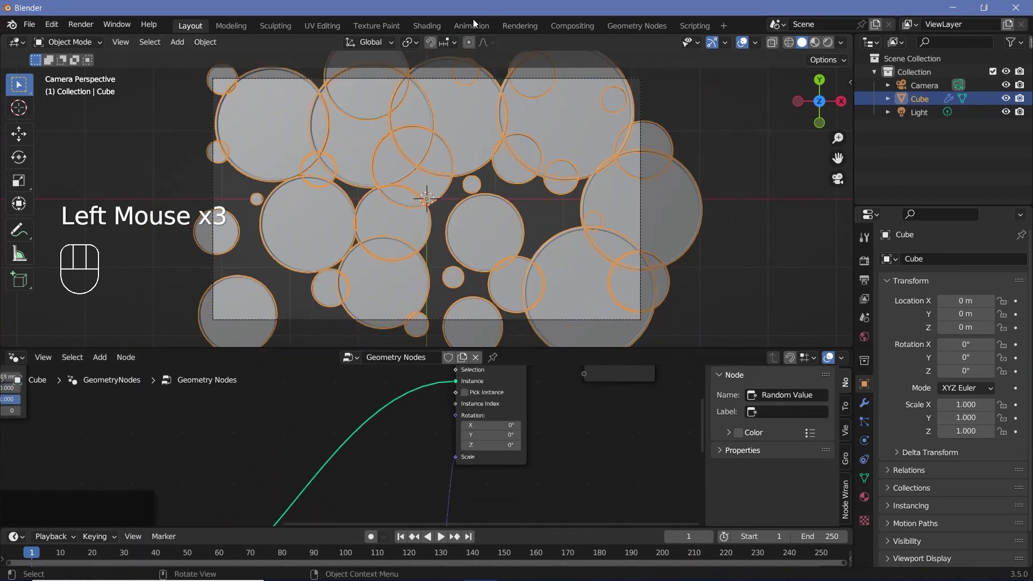
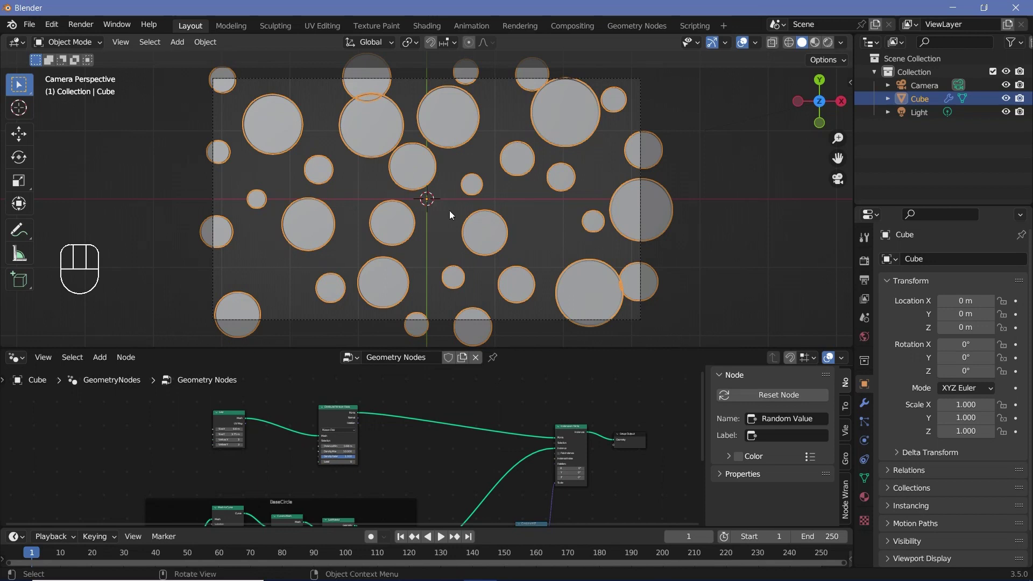
Insert a Set Position node between Distribute Points on Faces and Instance on Points
scroll(up, 3)
click(266, 466)
click(257, 392)
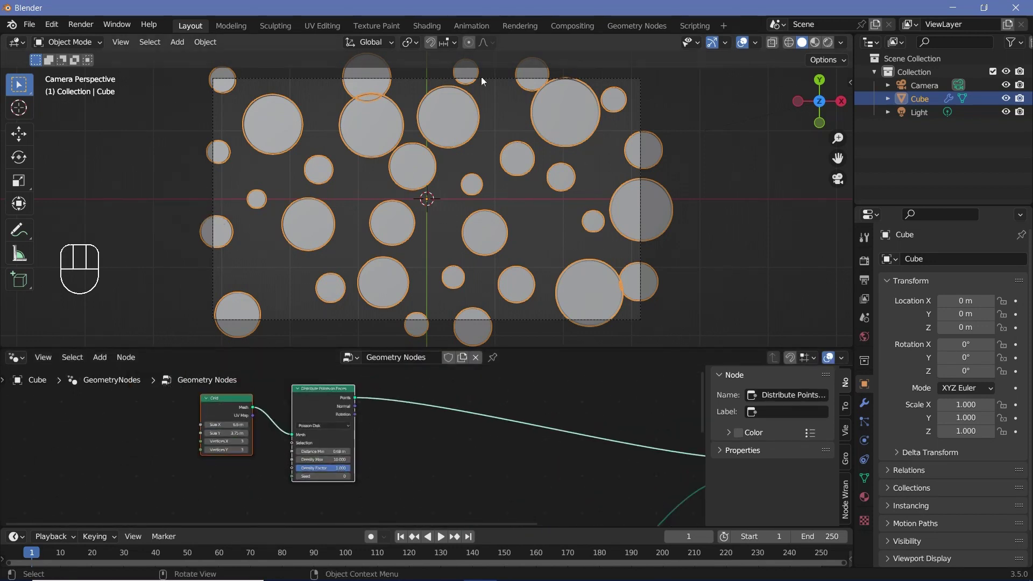
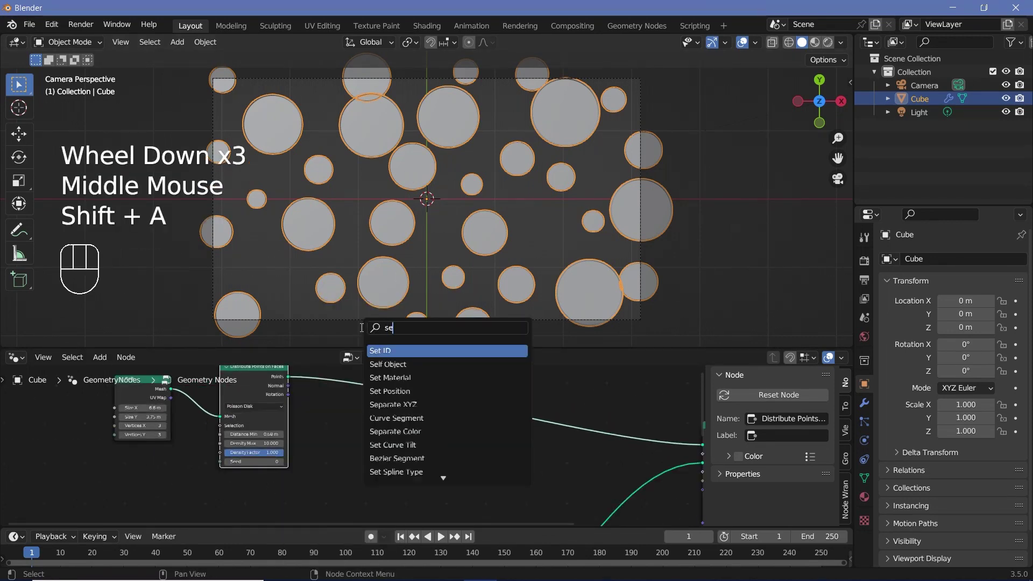
click(374, 386)
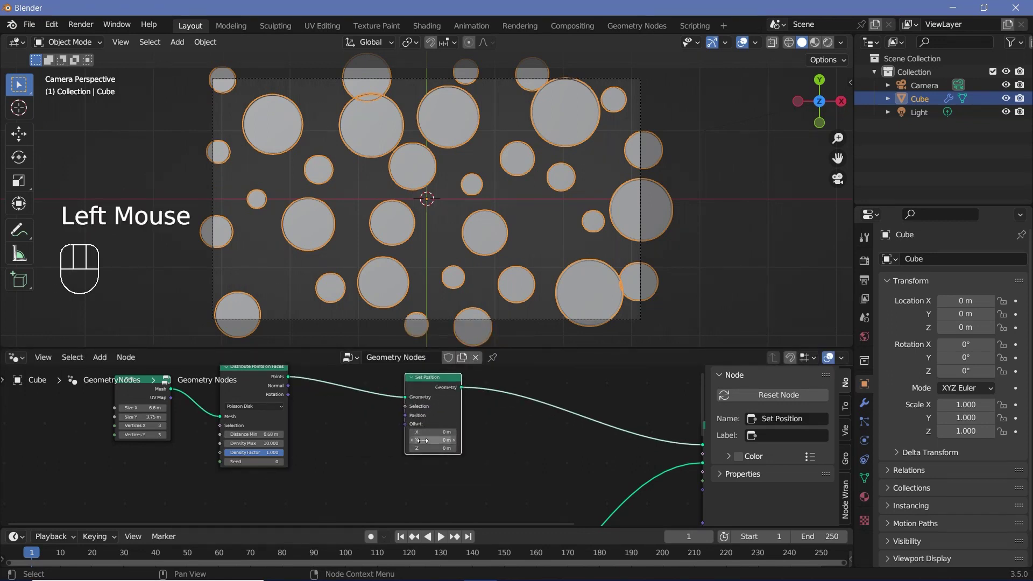
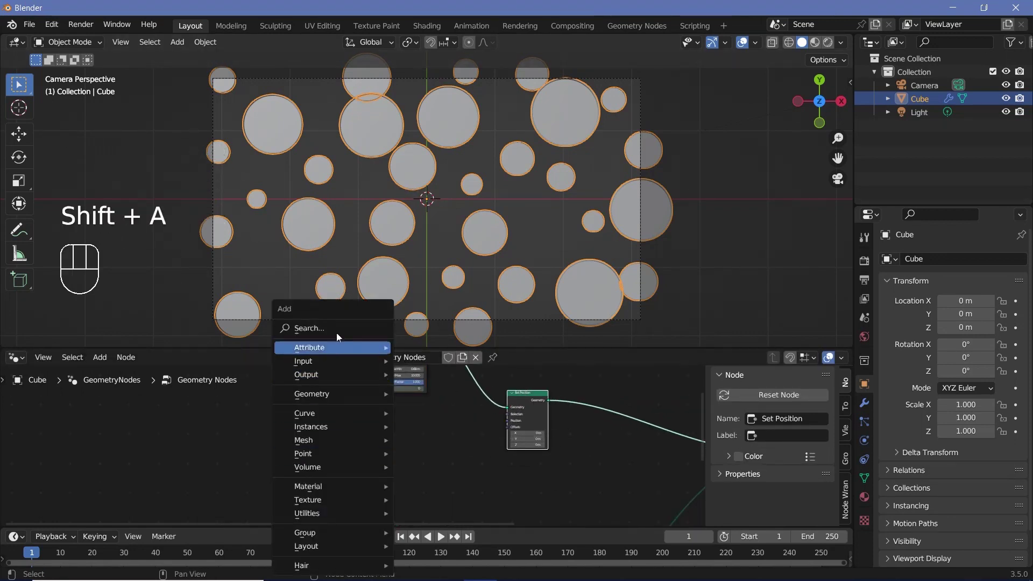
Add a 4D Noise Texture and duplicate it, adjusting W, Scale and Roughness
key(shift+a)
scroll(up, 3)
drag(285, 441, 219, 510)
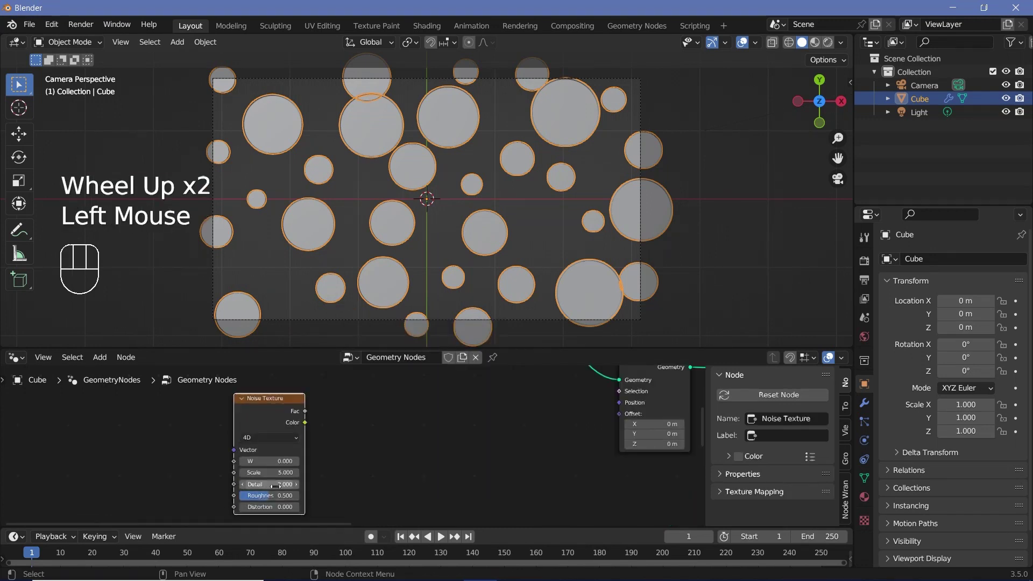
key(shift+d)
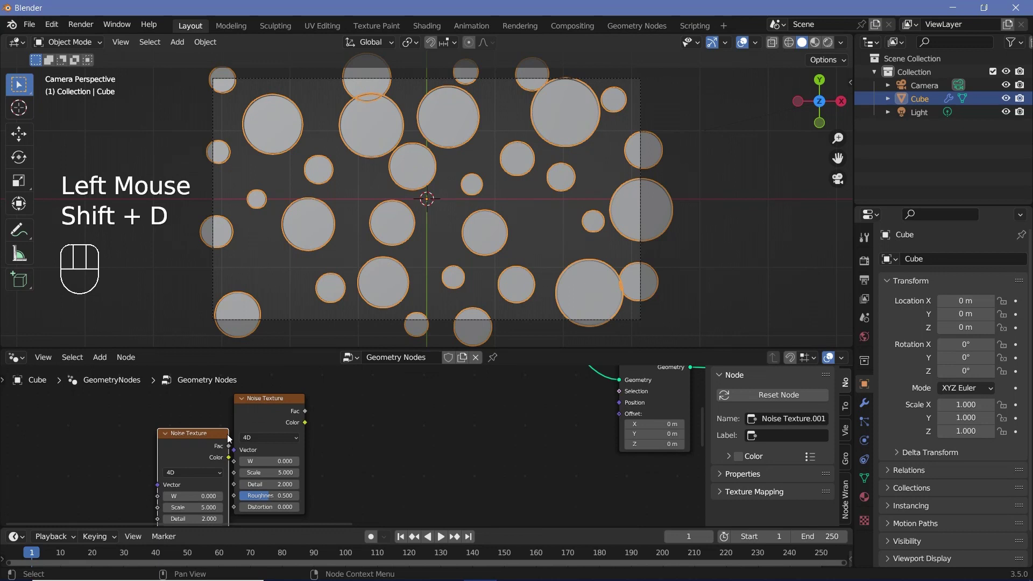
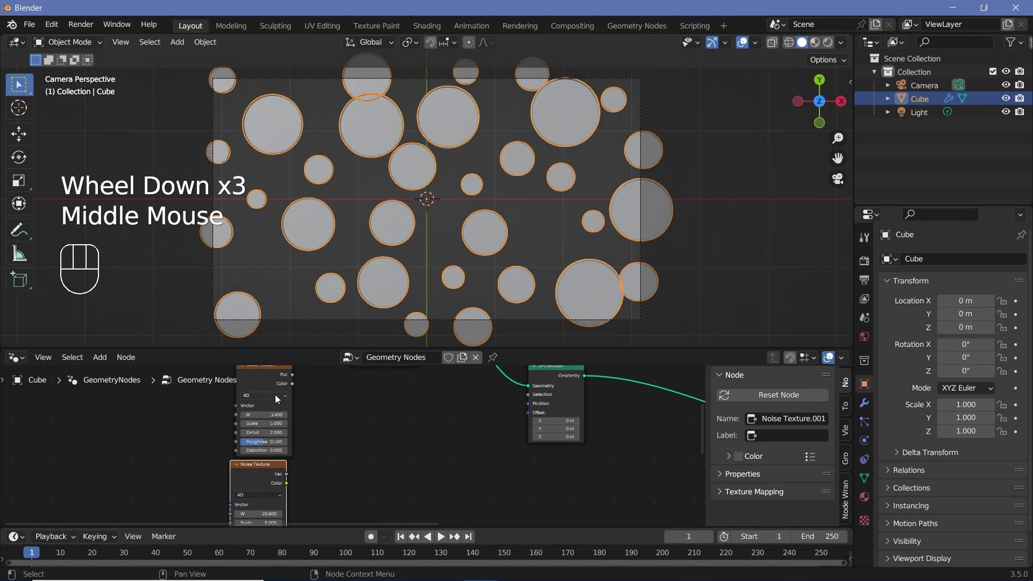
click(271, 478)
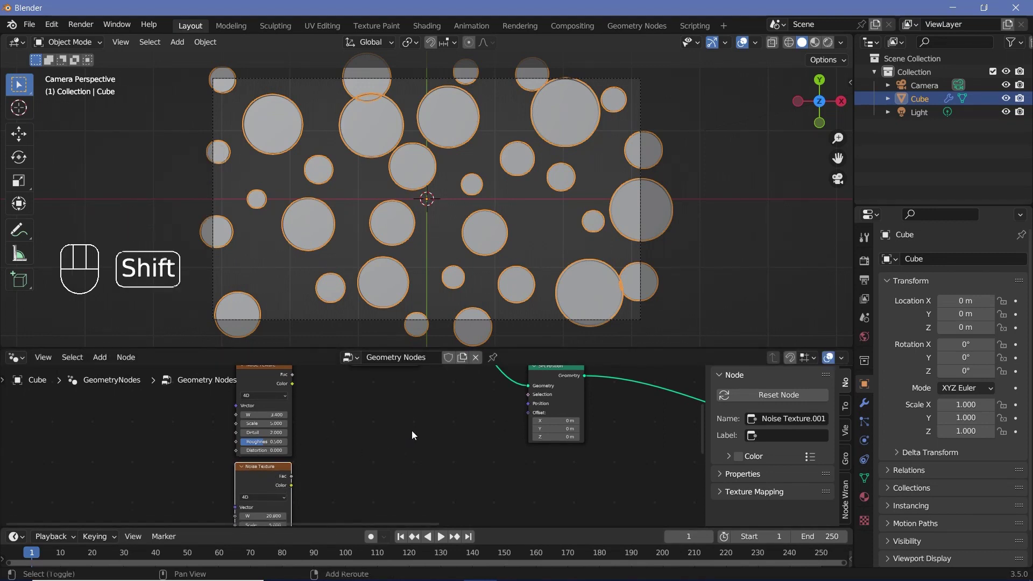
Add a Combine XYZ node and wire the noise factors into its X and Y inputs
key(shift+a)
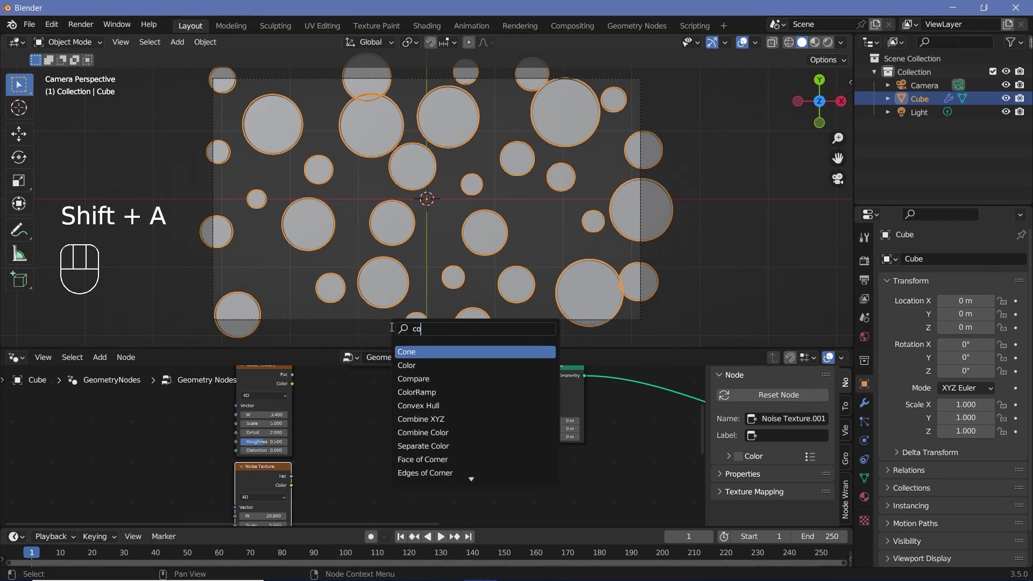
click(293, 379)
drag(304, 380, 366, 431)
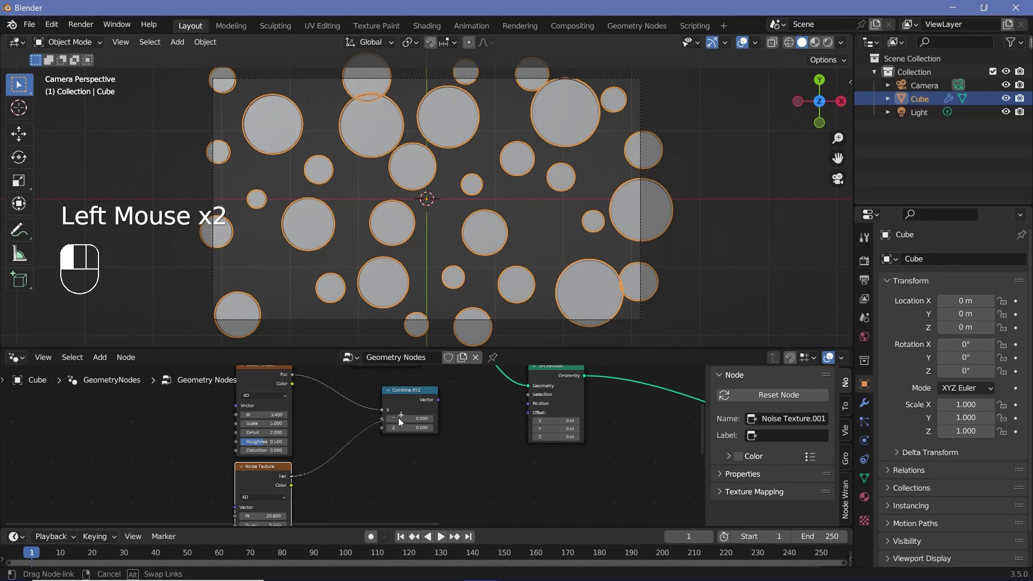
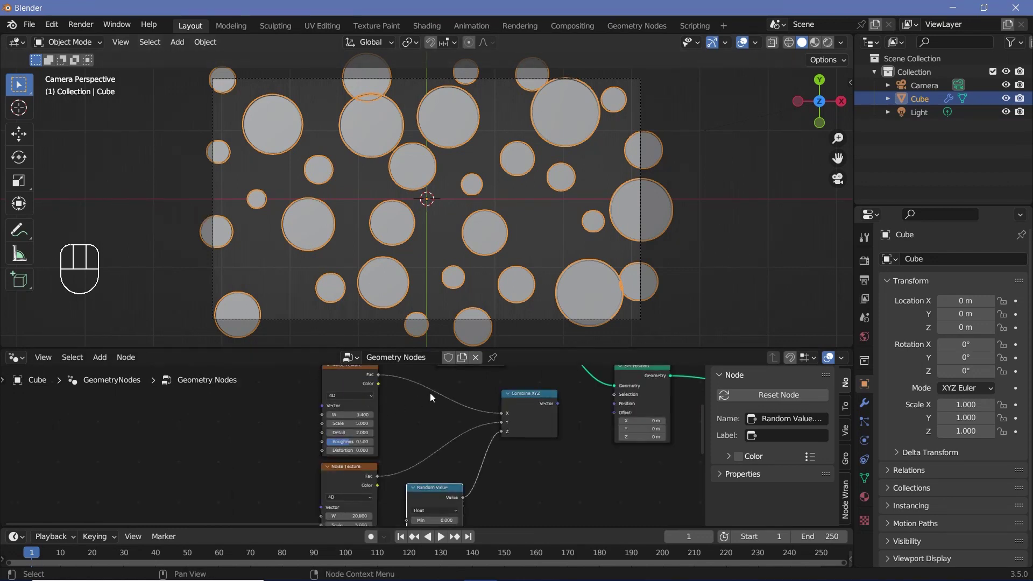
Add a Wave Texture linked toward Combine XYZ and duplicate it for a second one
key(shift+a)
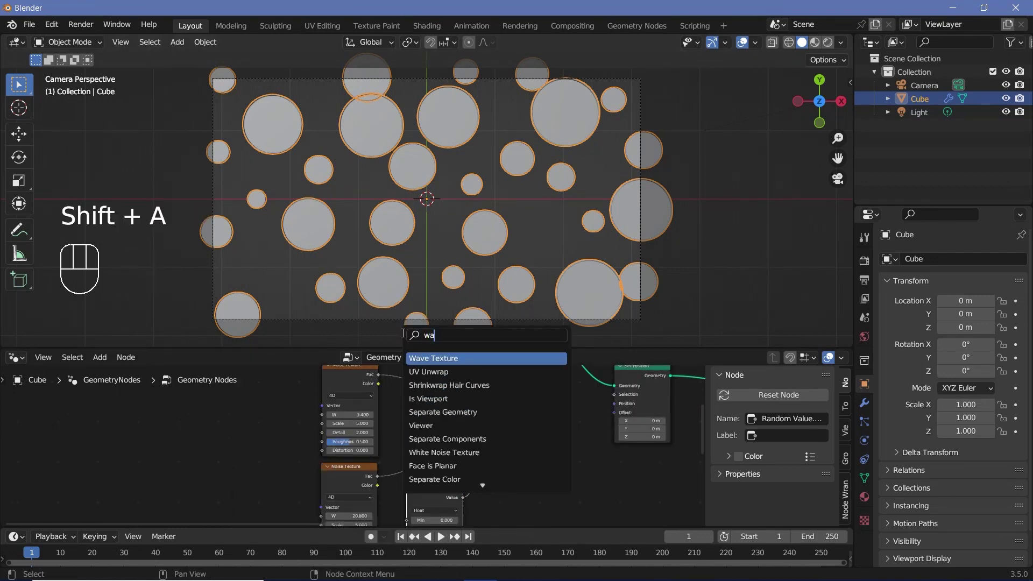
drag(446, 417, 508, 460)
scroll(down, 3)
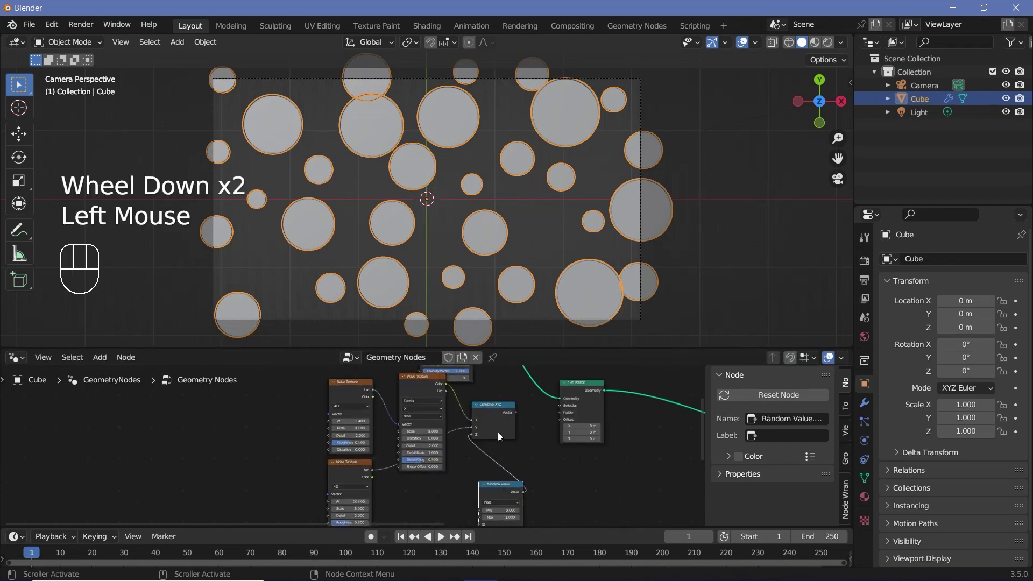
drag(507, 440, 497, 434)
click(416, 374)
click(423, 387)
key(shift+d)
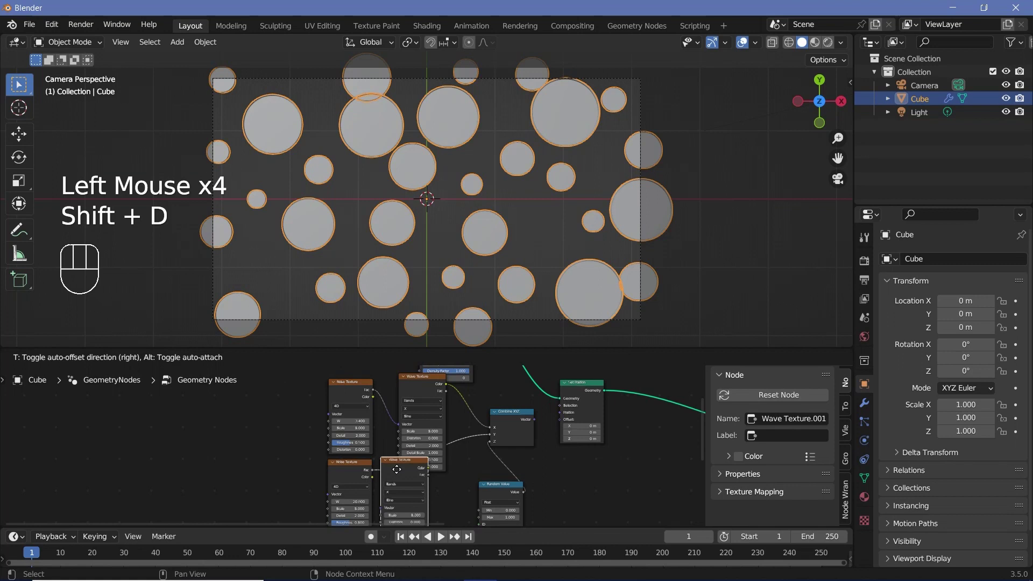
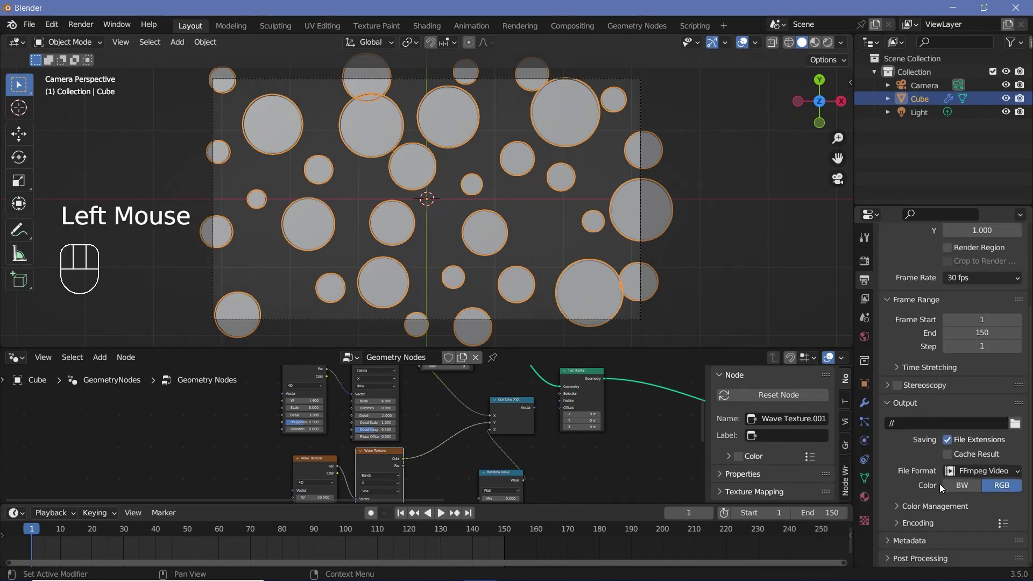
Set Frame End 150 and output to FFmpeg video, MPEG-4 container, H.264 codec
click(920, 526)
scroll(down, 3)
scroll(down, 3)
drag(999, 400, 984, 442)
drag(962, 474, 965, 421)
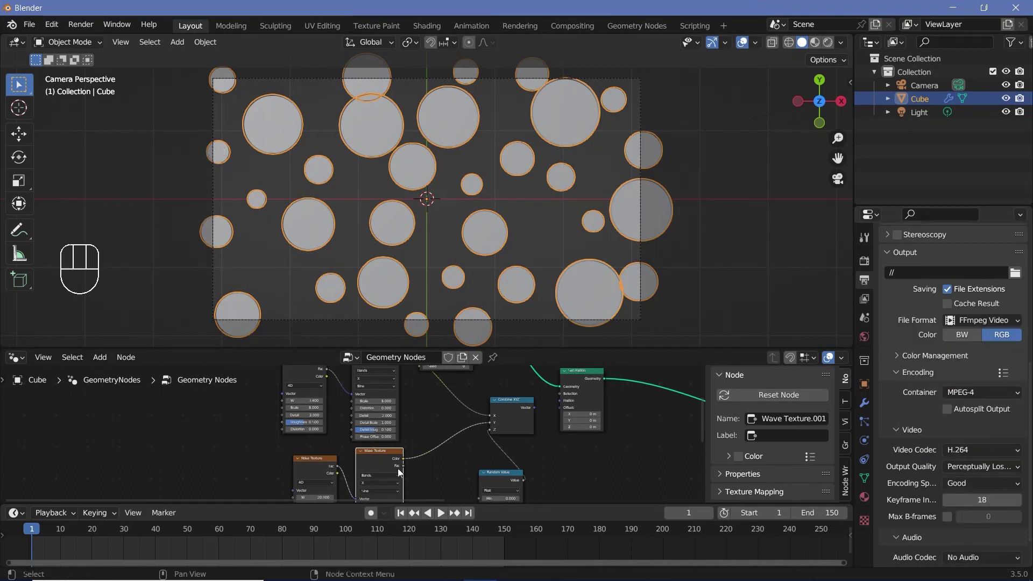
Keyframe the wave texture's Phase Offset 0→6.283 over frames 0–150 with linear interpolation, then play it
key(Left)
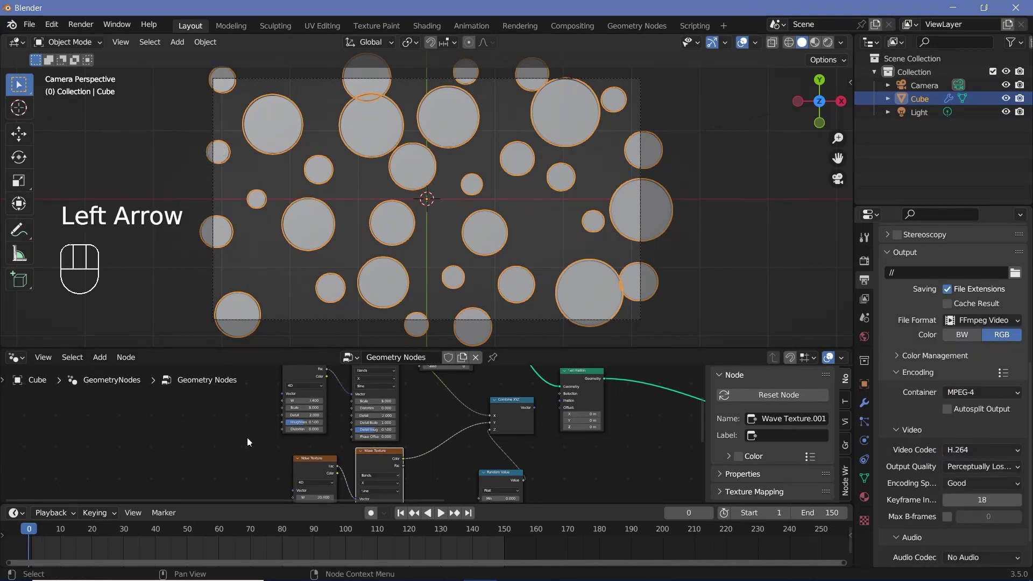
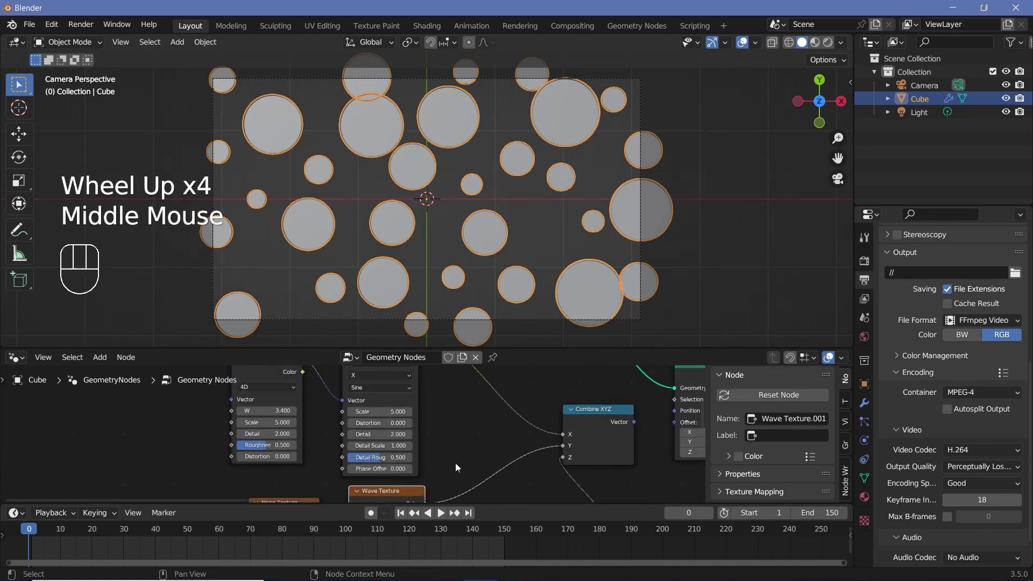
key(i)
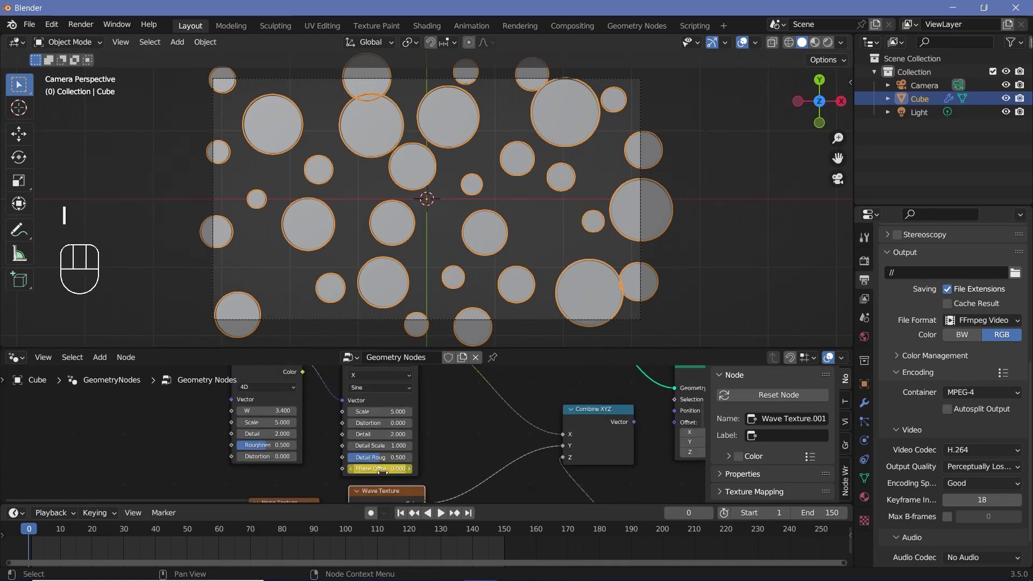
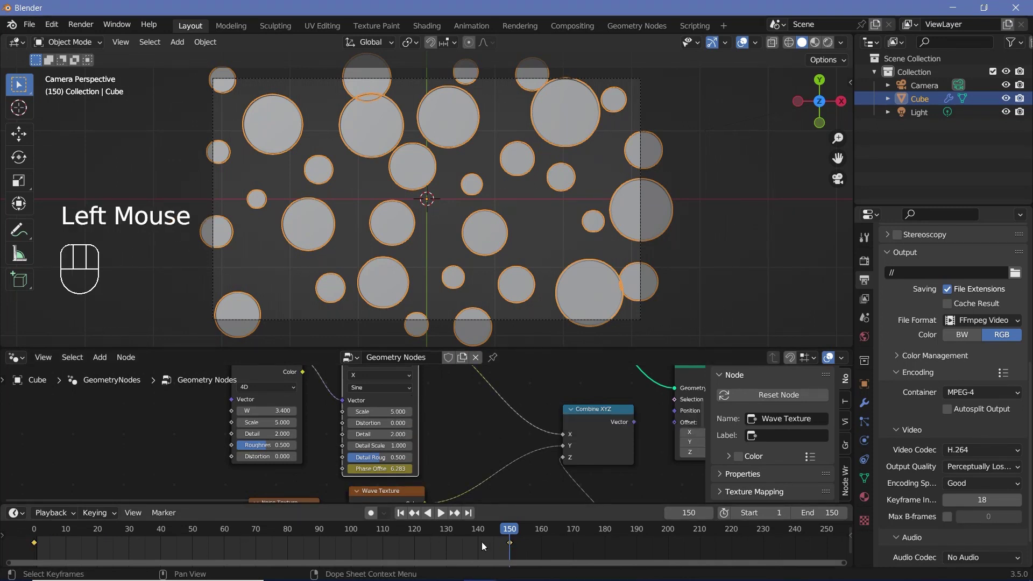
key(t)
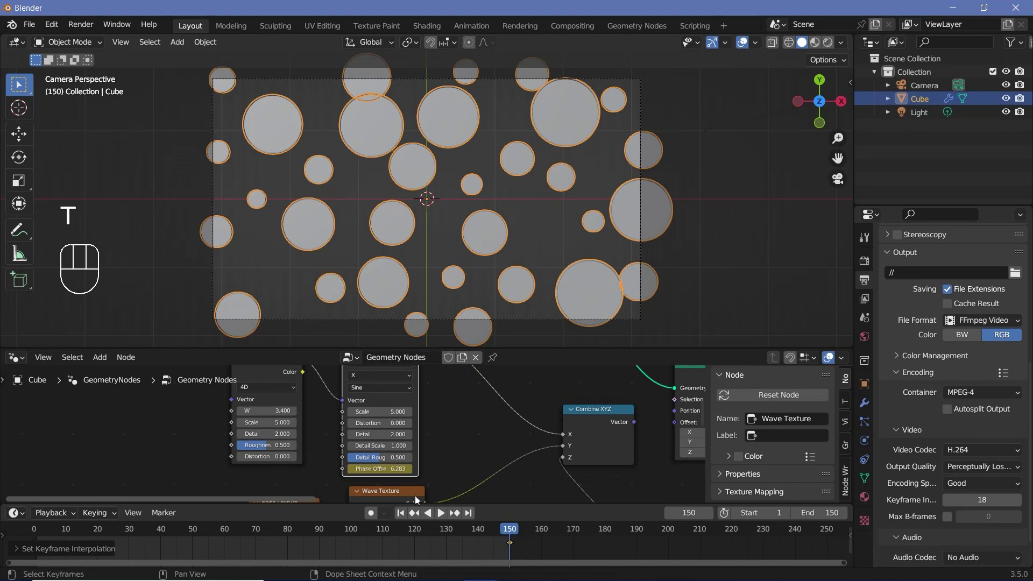
key(space)
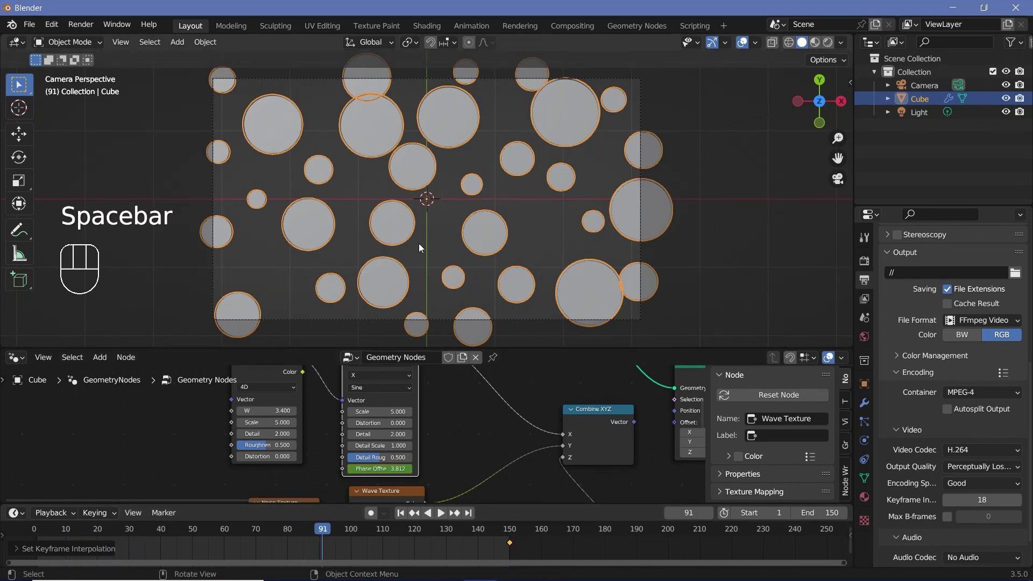
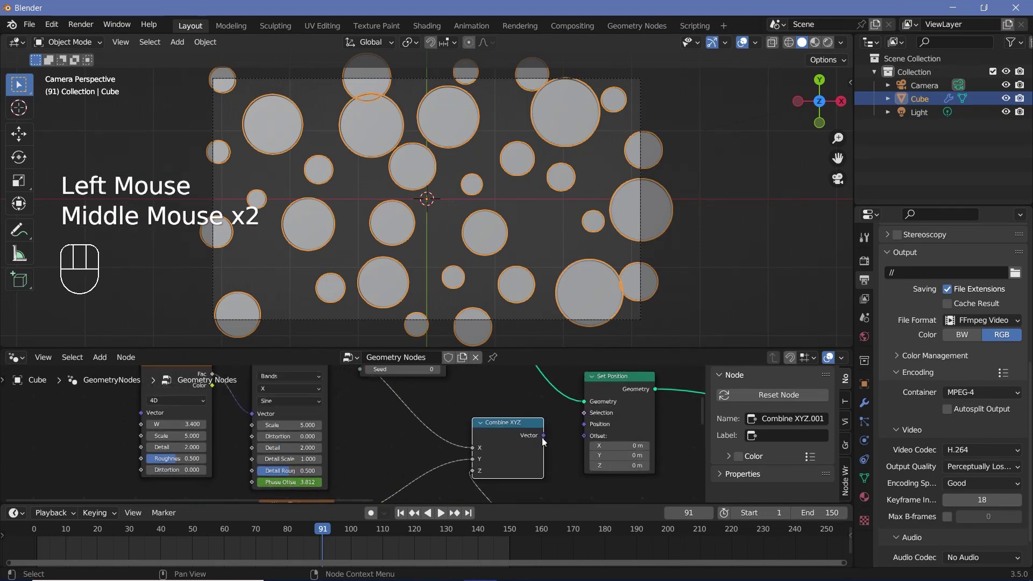
Connect the Combine XYZ output to the Set Position offset so the circles shift during playback
drag(545, 439, 449, 344)
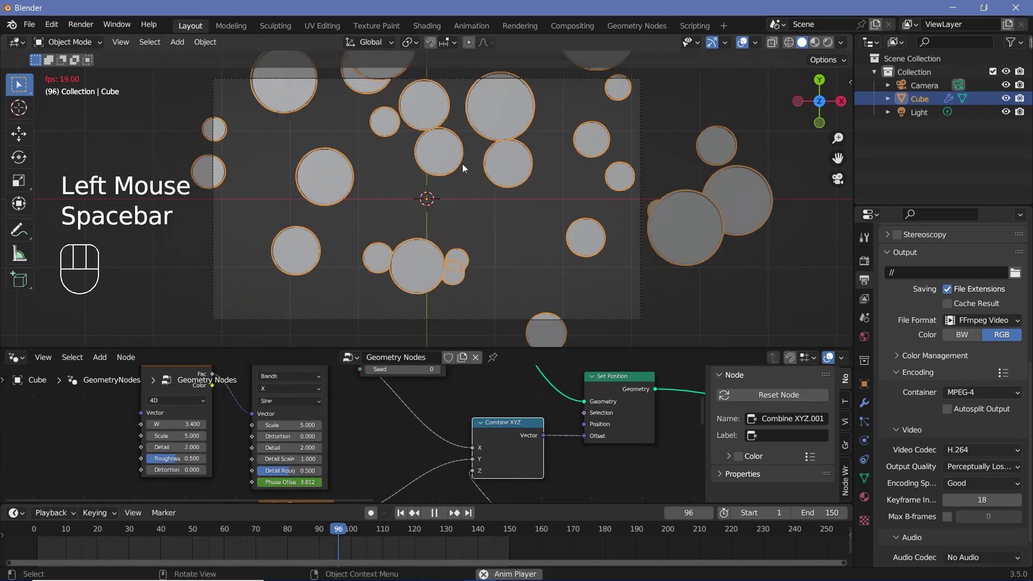
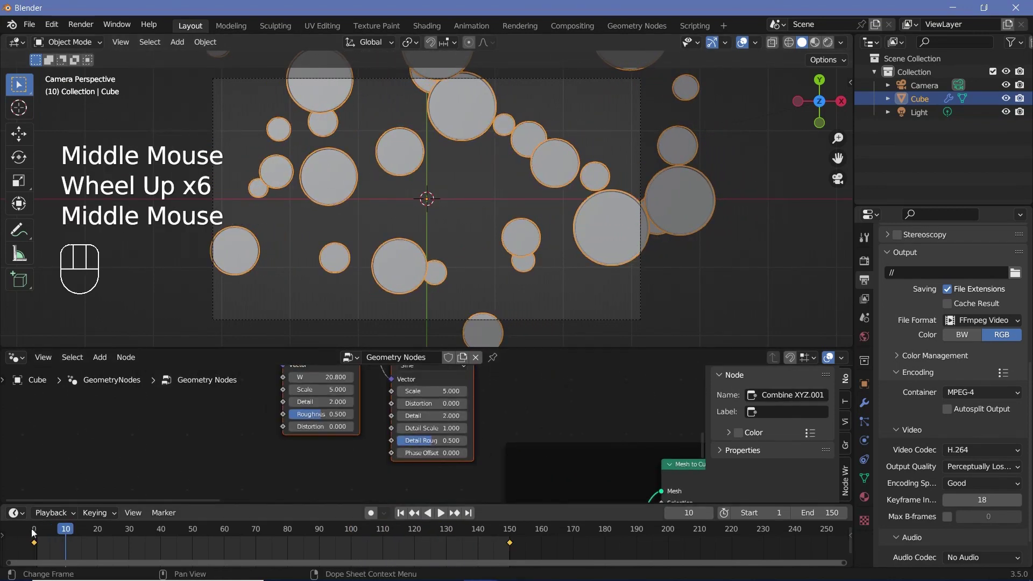
Keyframe the second wave texture's Phase Offset 0→6.283 over frames 0–150 with linear interpolation
click(36, 535)
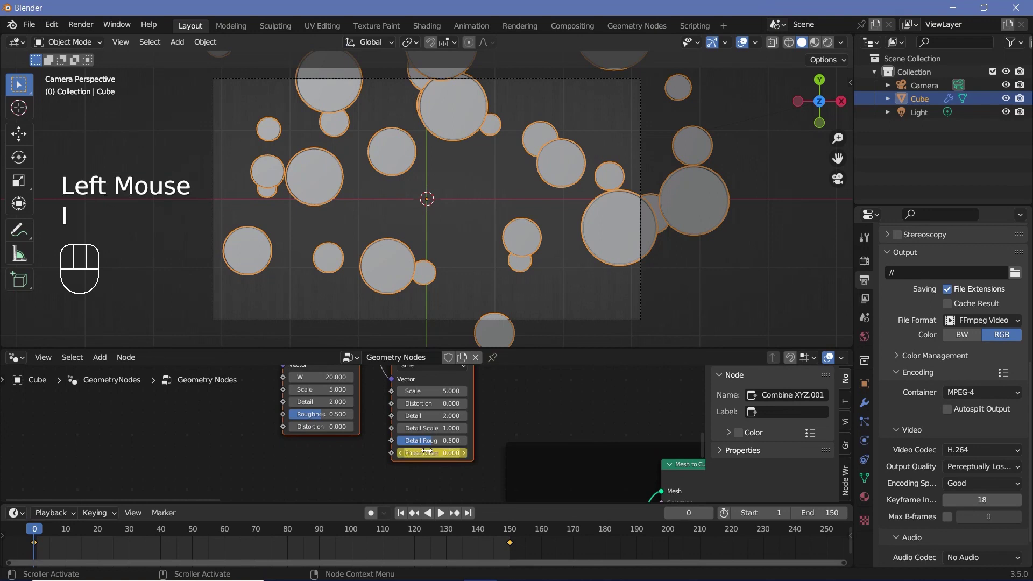
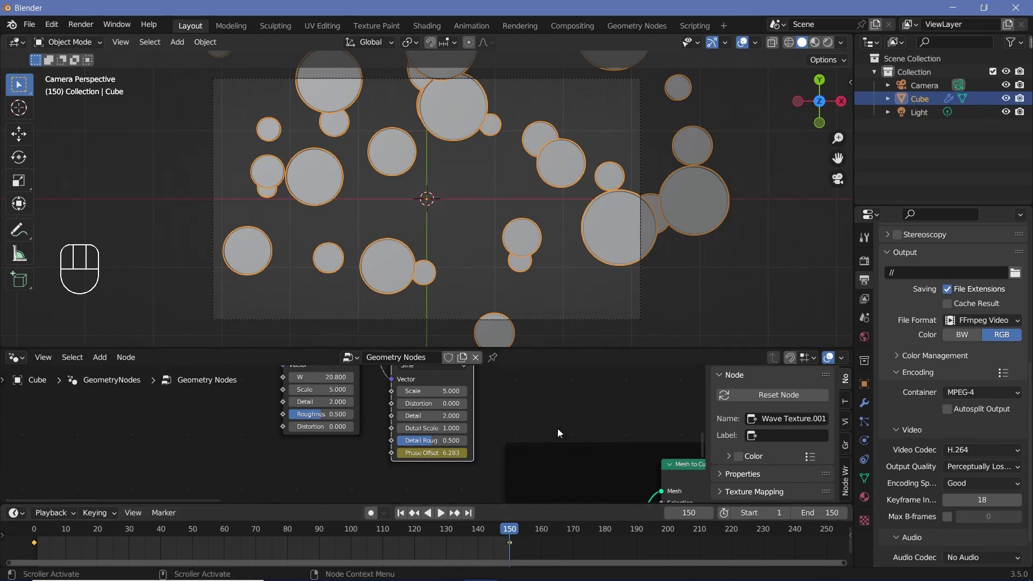
drag(538, 363, 501, 439)
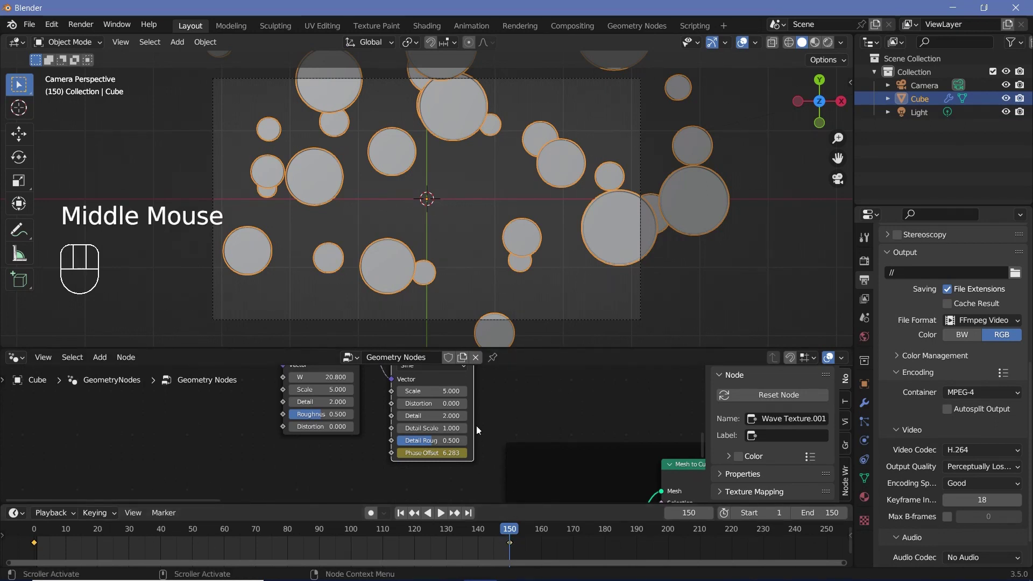
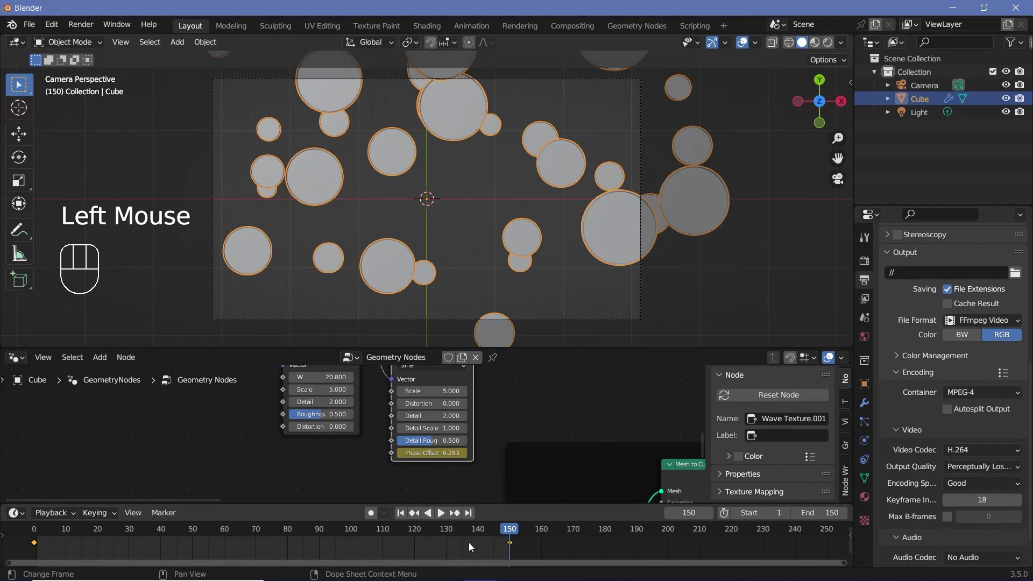
key(t)
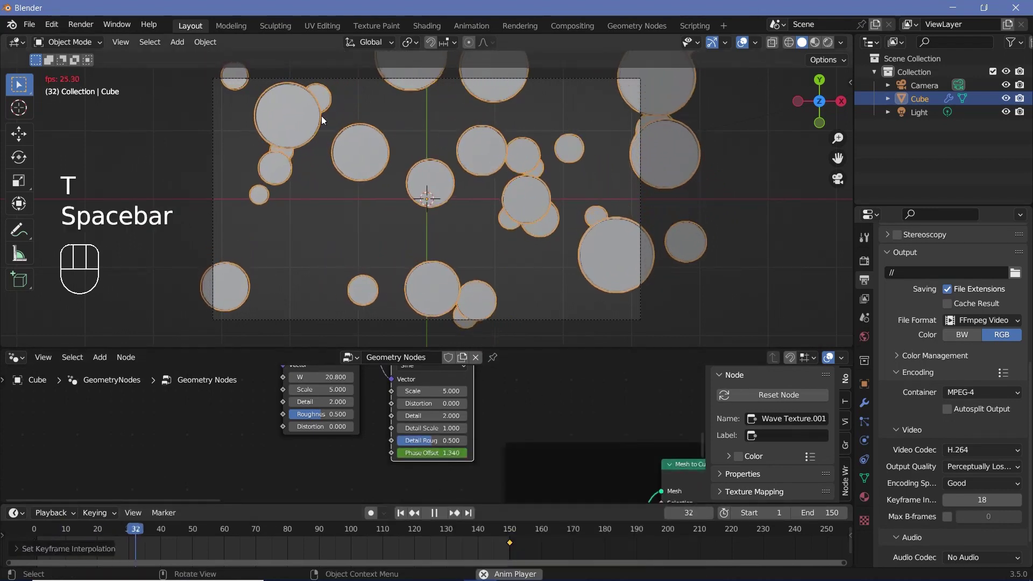
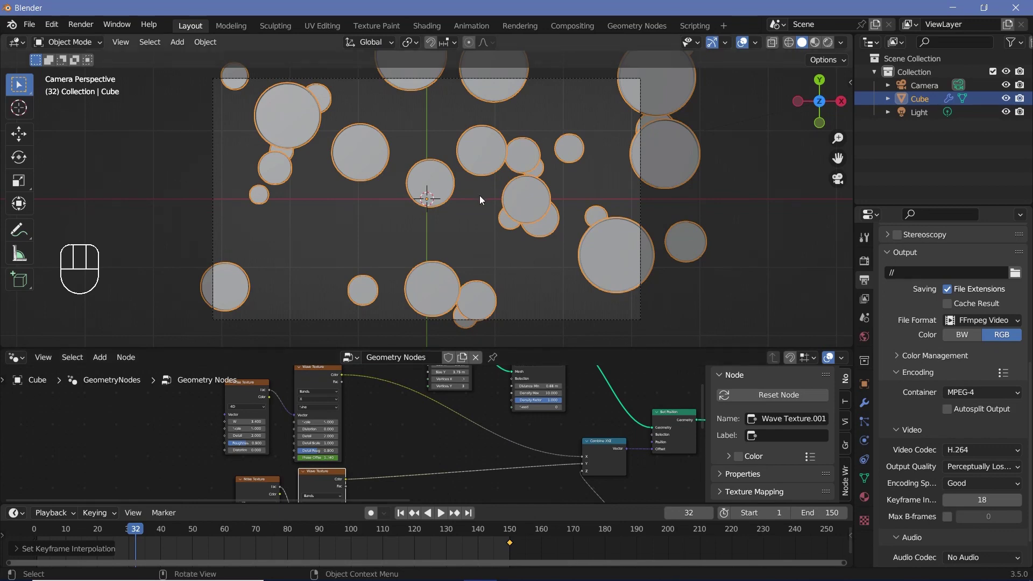
Play and inspect the circles up close and at an angle, then set Random Value Max 1.0 and Seed 5
key(g)
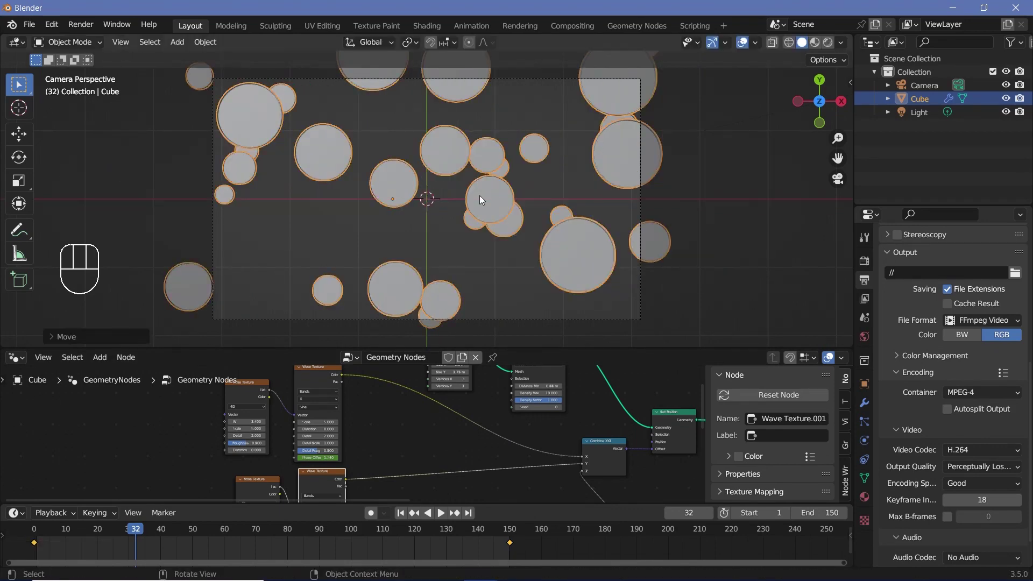
key(g)
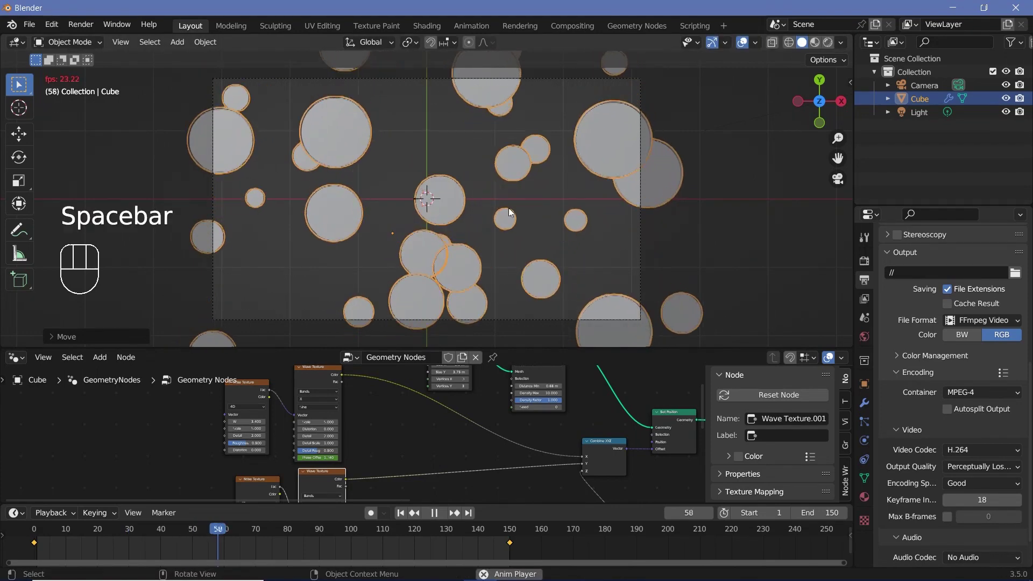
key(space)
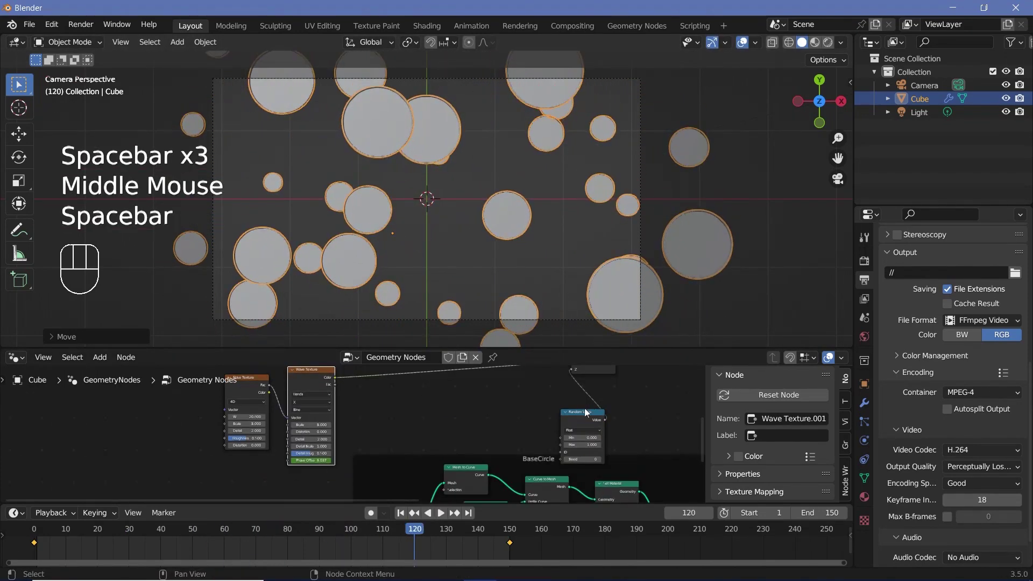
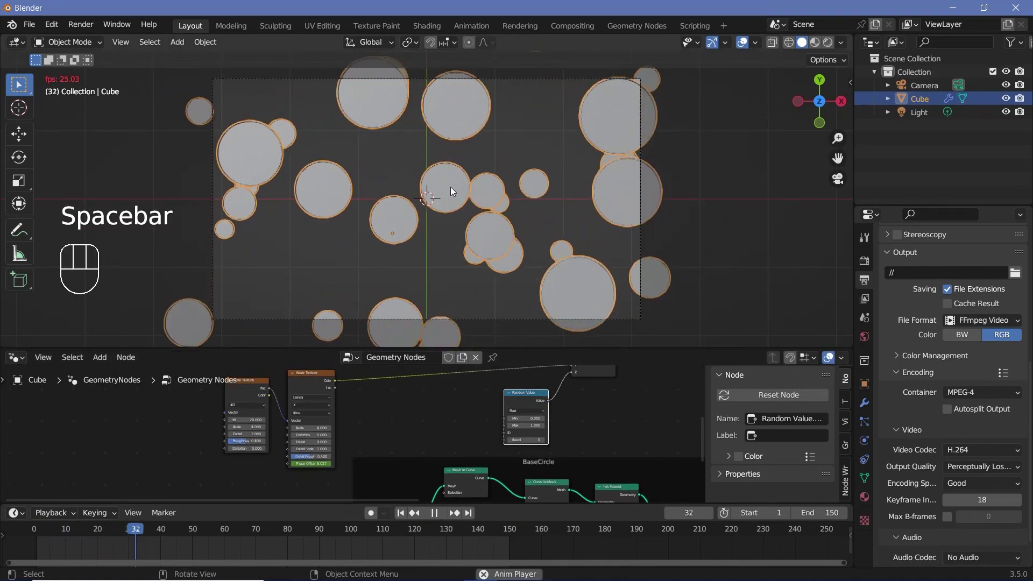
scroll(up, 3)
drag(504, 284, 475, 152)
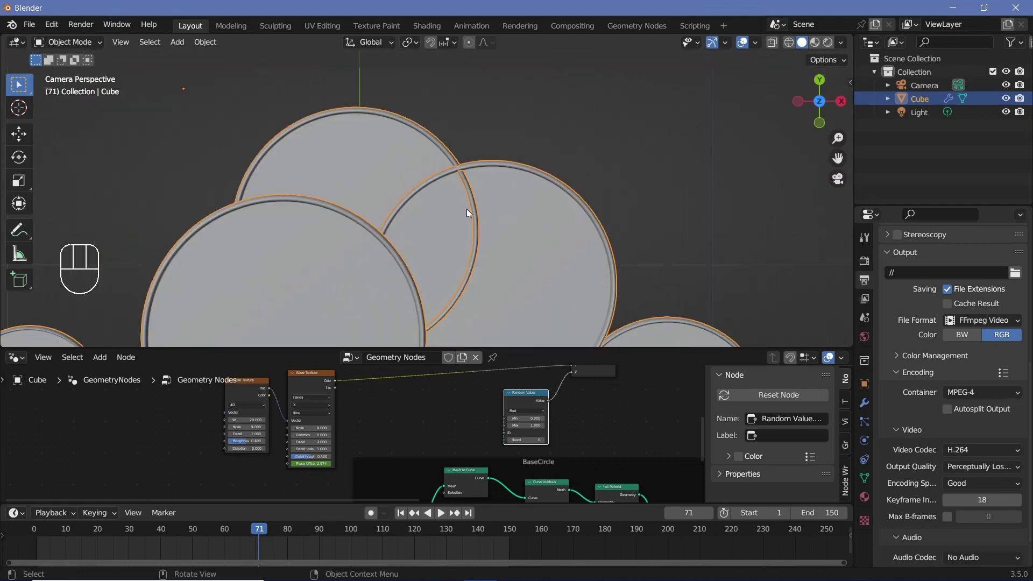
scroll(down, 3)
middle_click(467, 210)
click(520, 399)
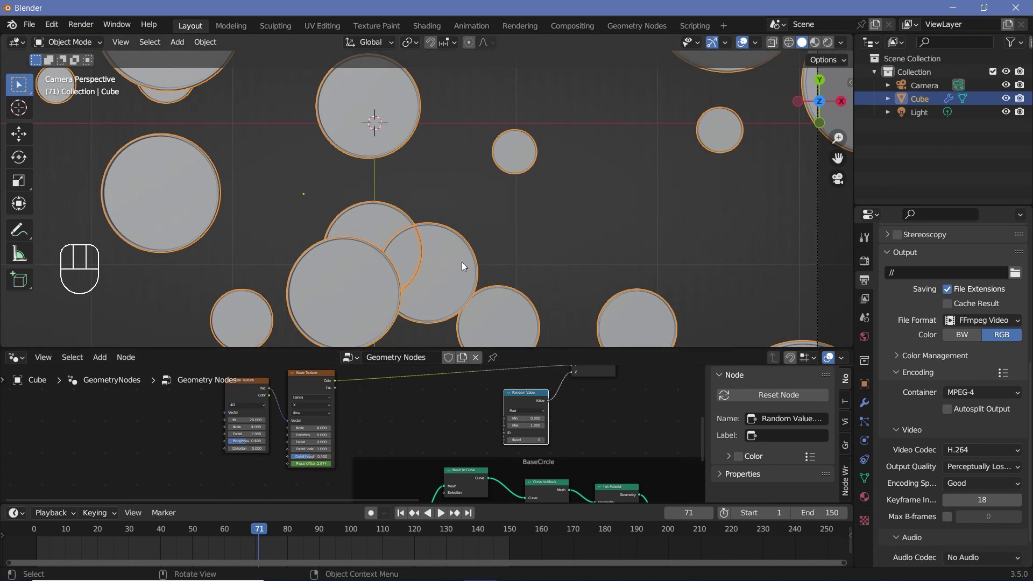
scroll(down, 3)
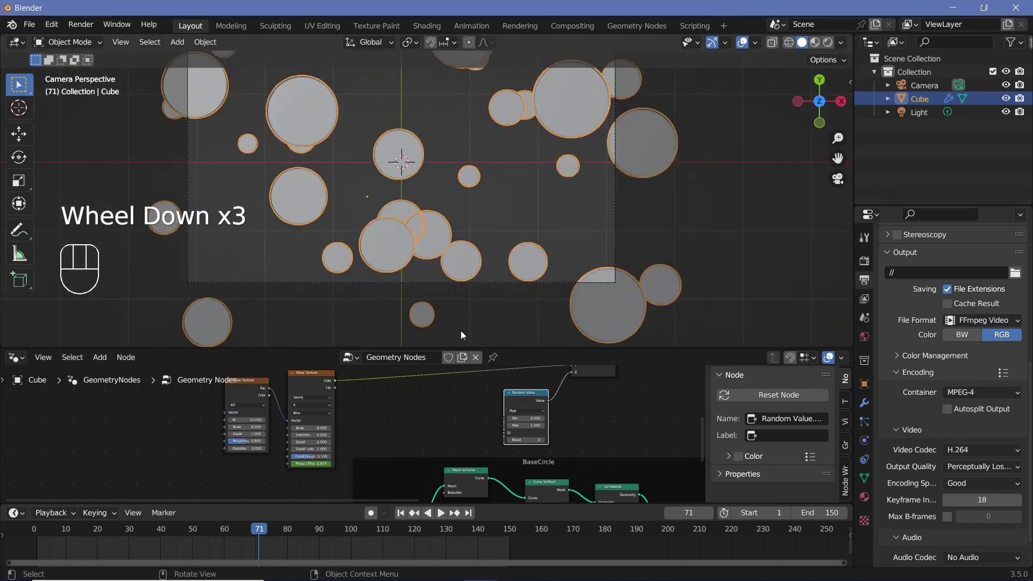
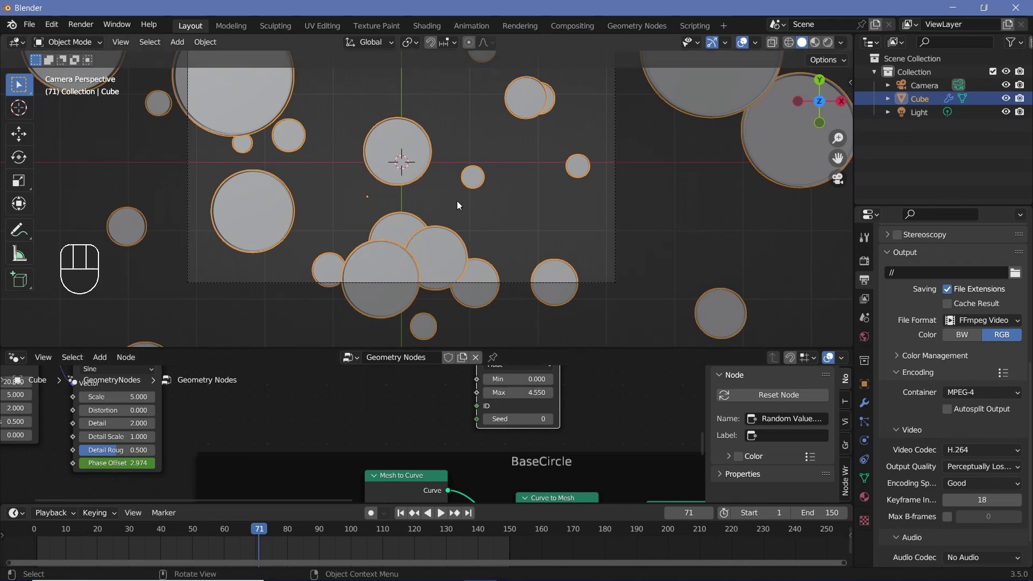
Play the animation again to check the new circle arrangement, then stop it
key(space)
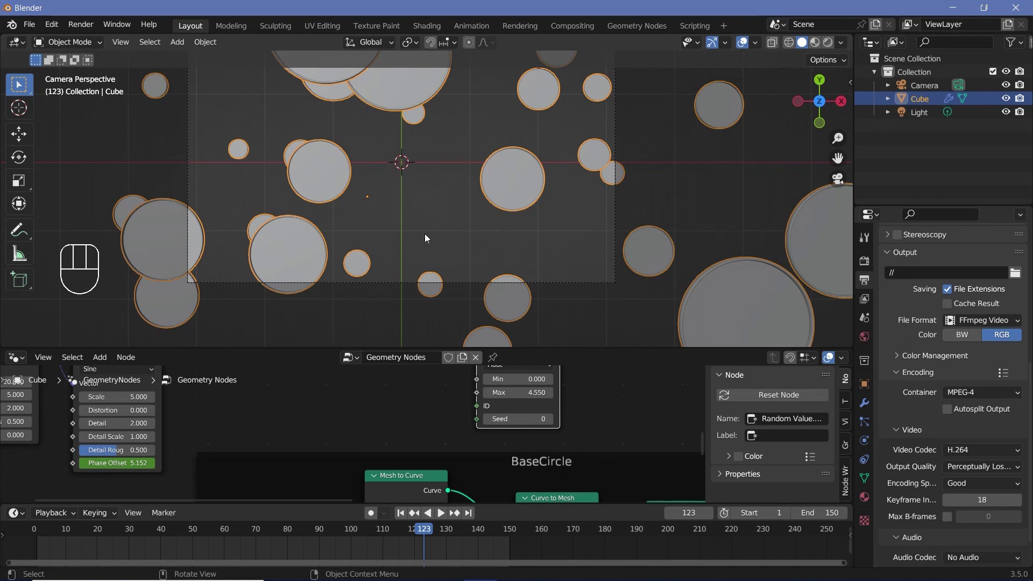
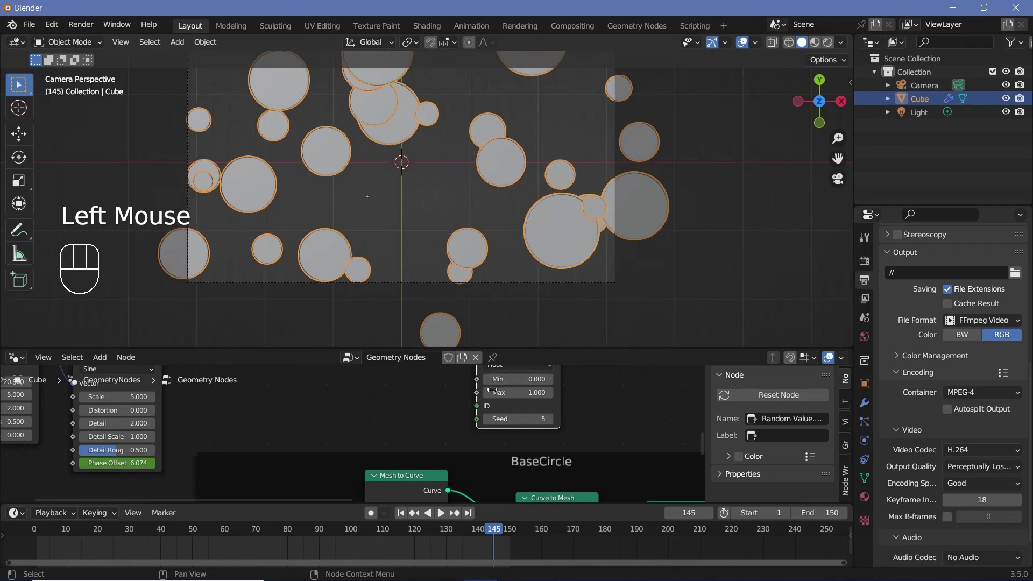
key(space)
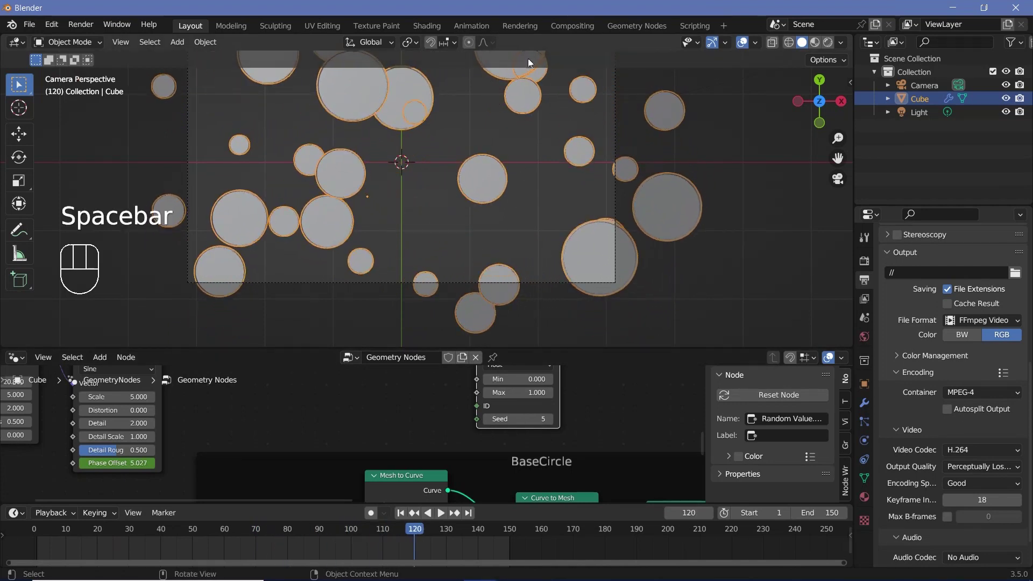
click(619, 205)
key(space)
key(shift+a)
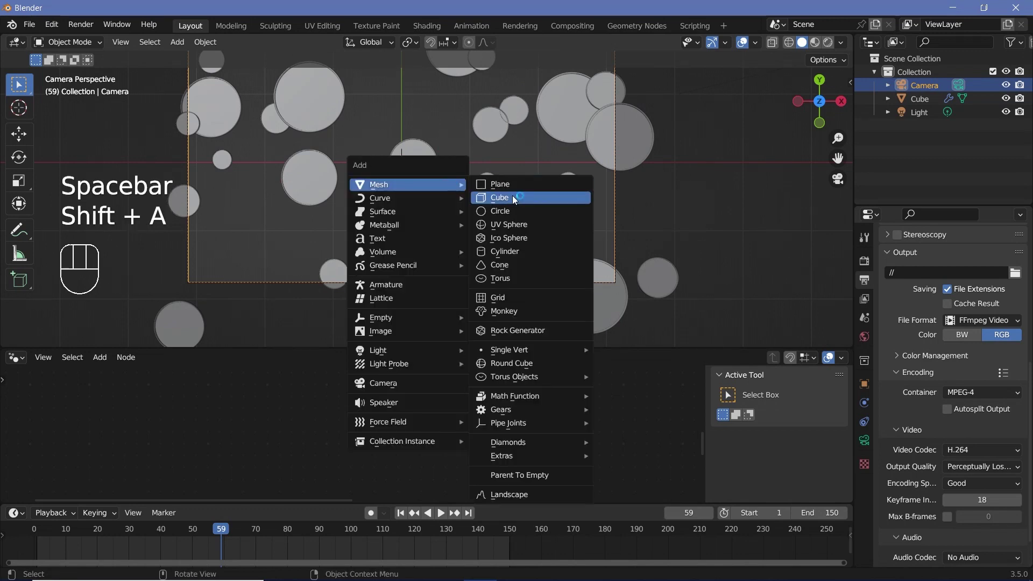
key(ctrl+s)
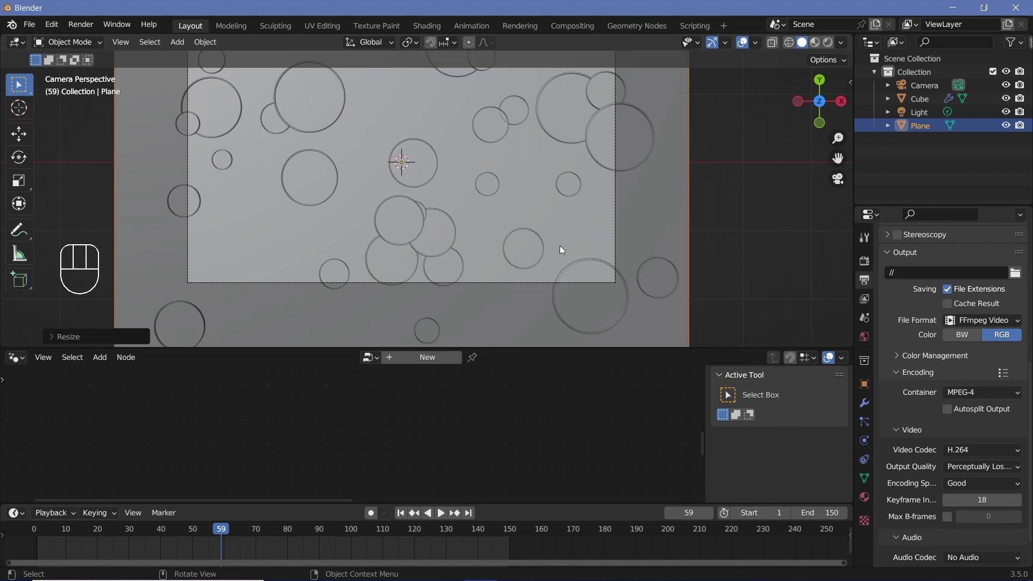
key(g)
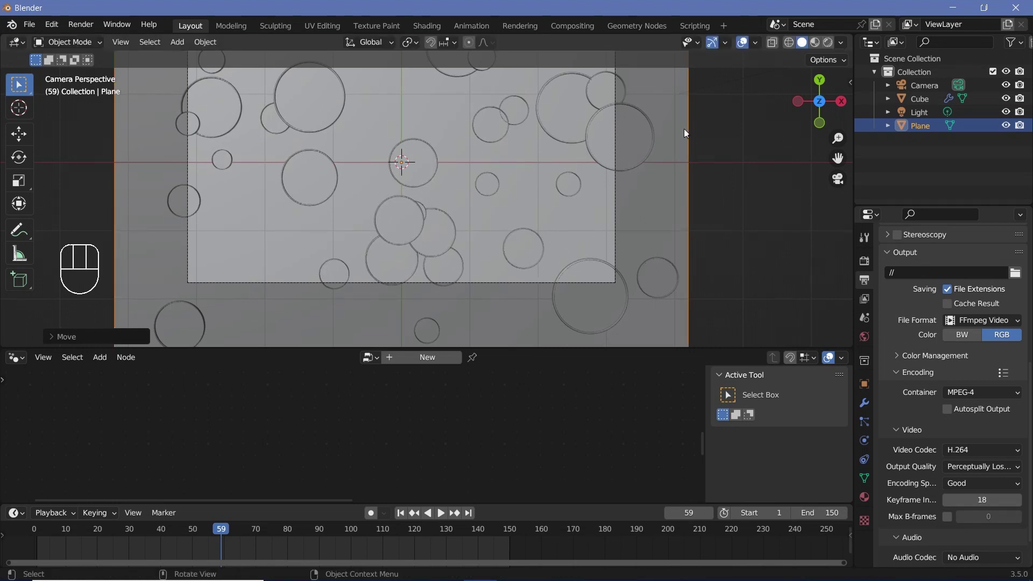
Enable Bloom and Screen Space Reflections in the EEVEE render settings
drag(586, 209, 528, 280)
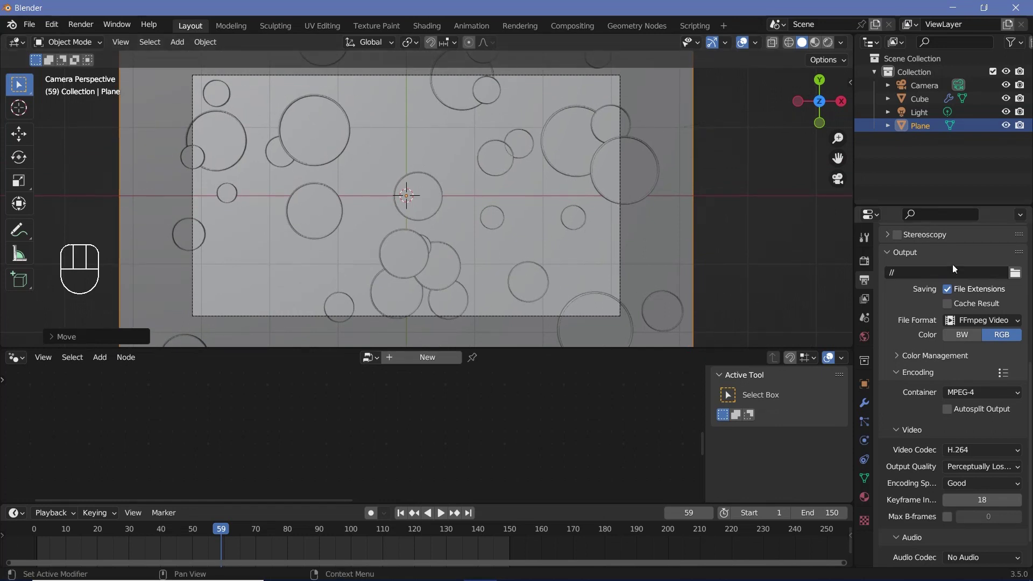
click(873, 262)
click(904, 298)
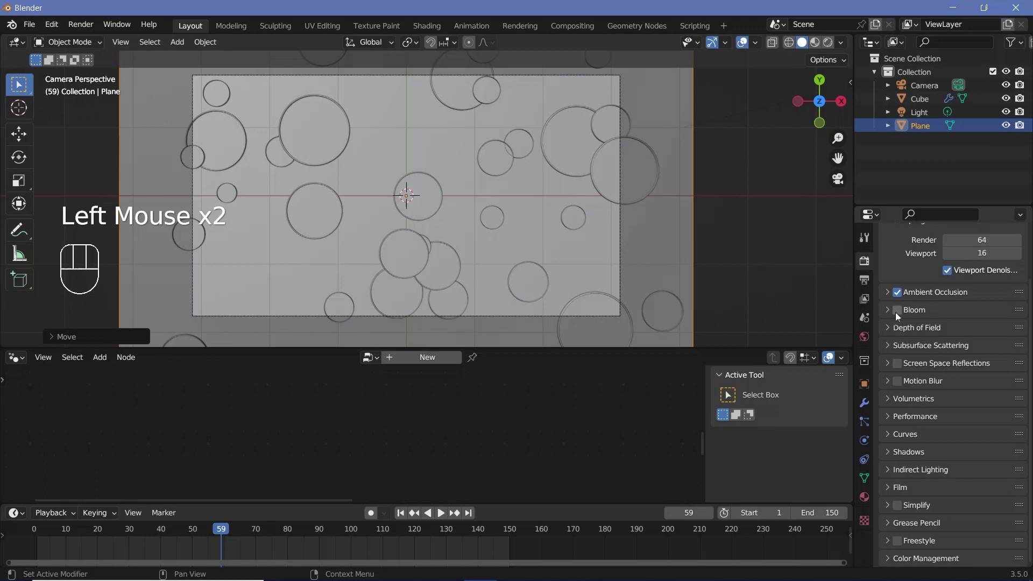
click(904, 312)
click(904, 370)
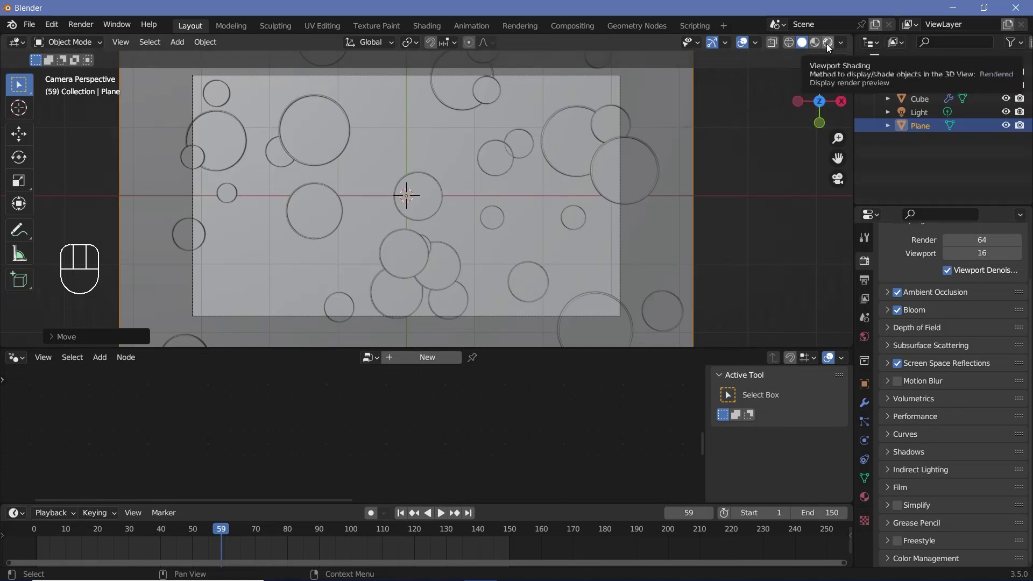
Switch the viewport to Rendered shading and select the Light object
click(830, 48)
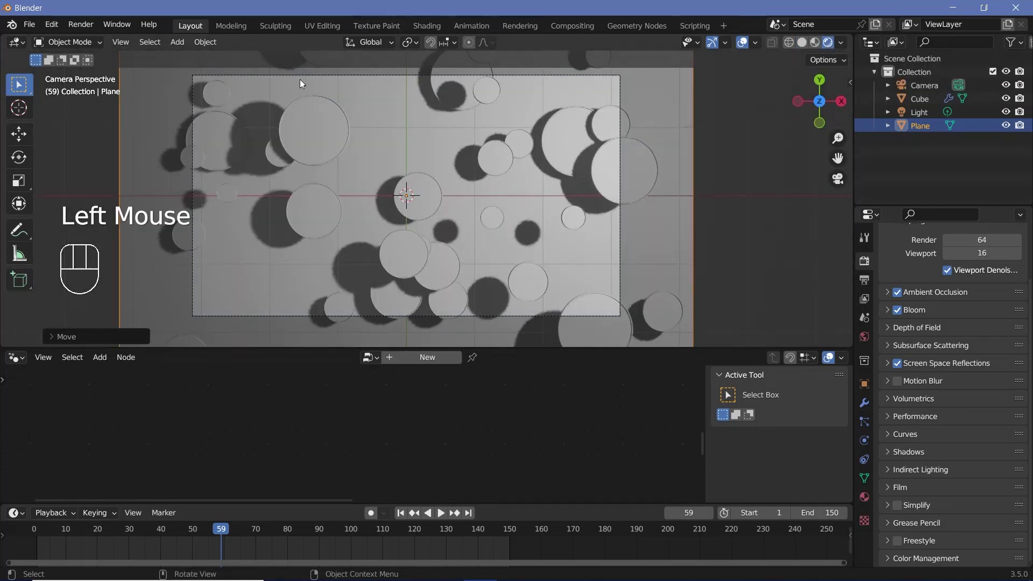
click(928, 118)
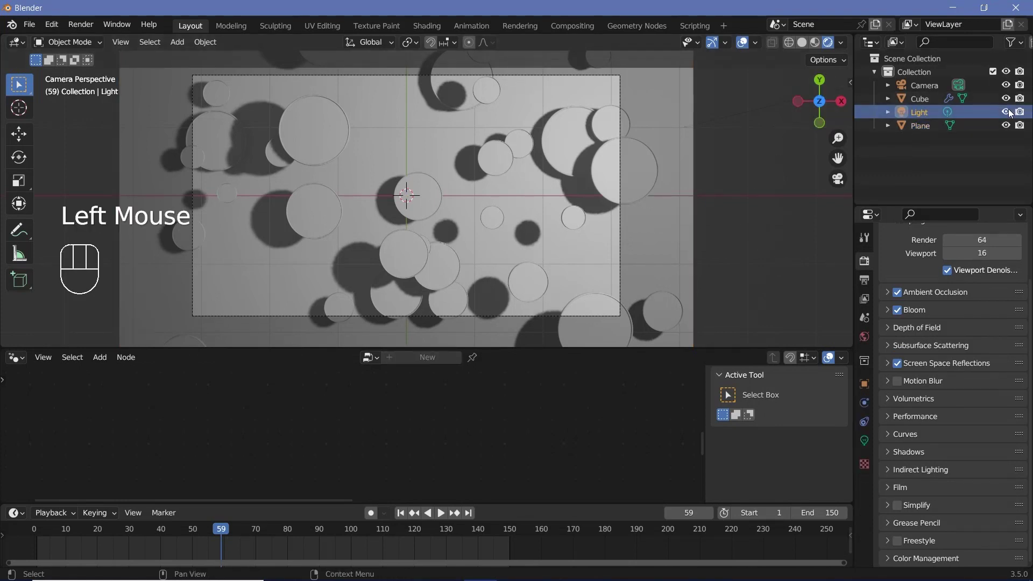
Hide the Light and set the World colour Value to a near-black 0.051
click(1015, 113)
drag(1023, 115, 969, 144)
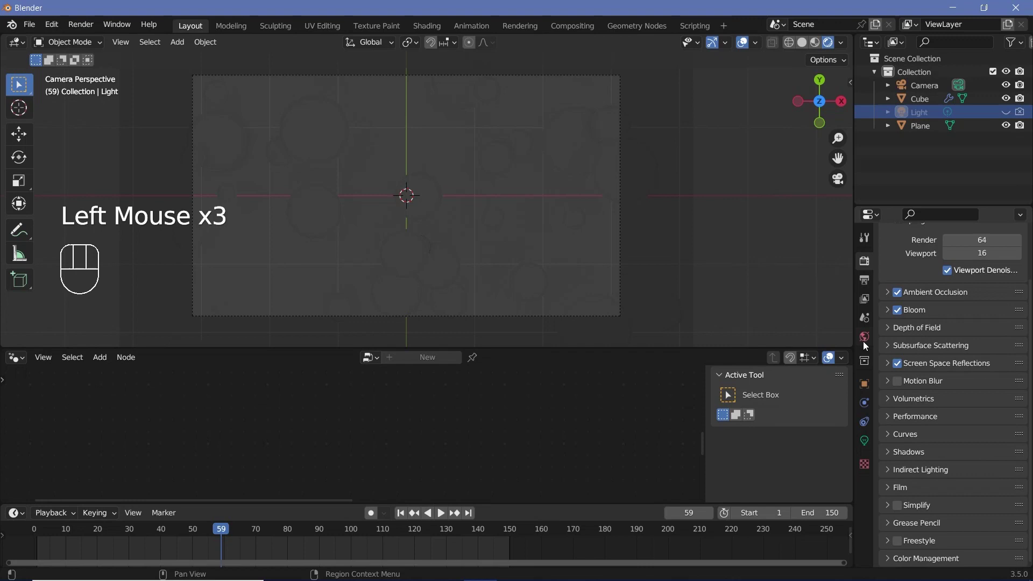
click(867, 344)
click(979, 351)
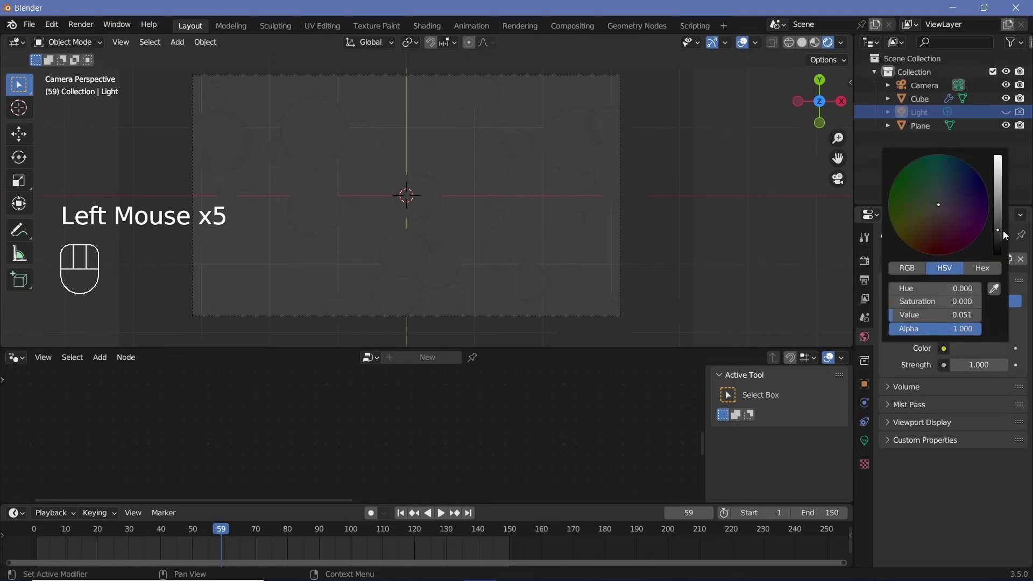
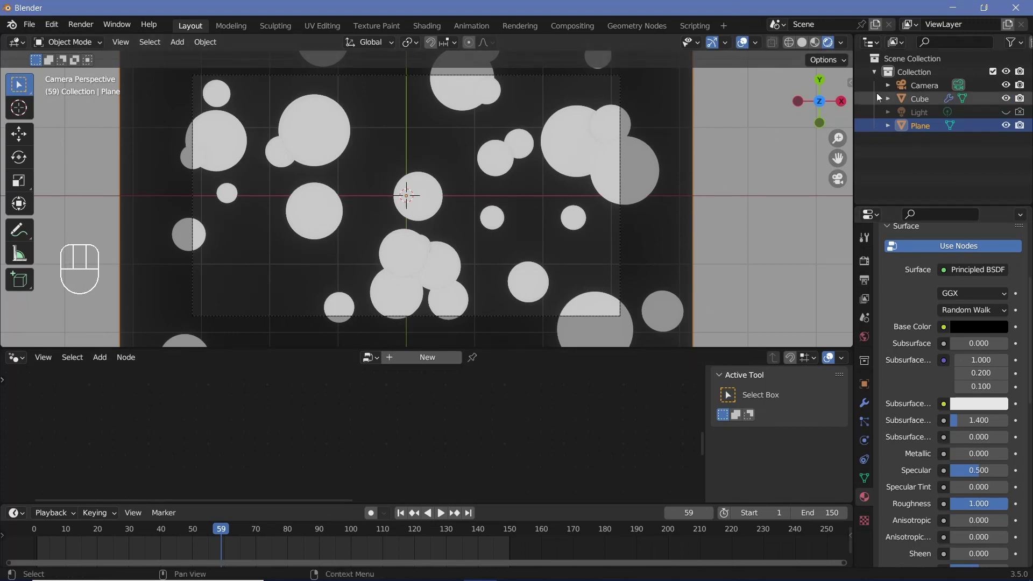
Set the camera's Passepartout to 1.0 so everything outside the frame is dark
click(910, 85)
click(866, 445)
click(890, 504)
scroll(down, 3)
scroll(down, 3)
Hide the viewport overlays and grid for a clean preview
click(967, 520)
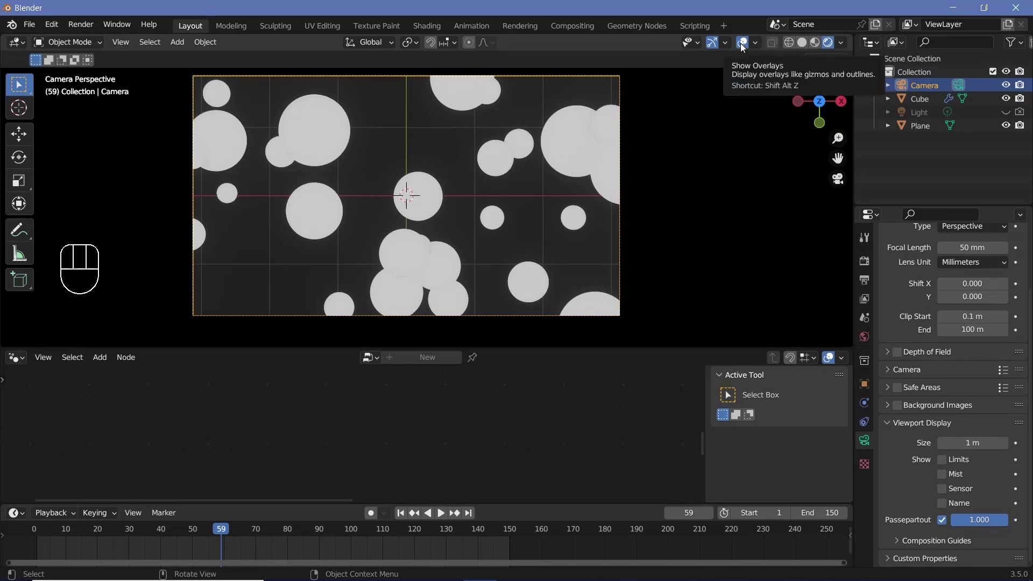
click(745, 51)
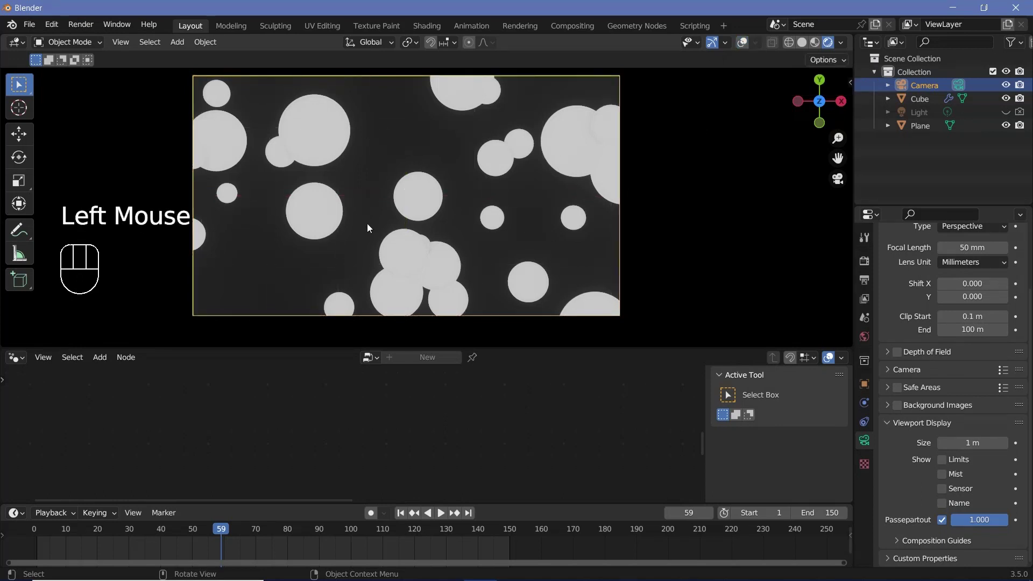
scroll(up, 3)
scroll(up, 3)
Enable Ambient Occlusion with distance 1.5 m and factor 20 to shade the circle rims
click(864, 264)
click(892, 294)
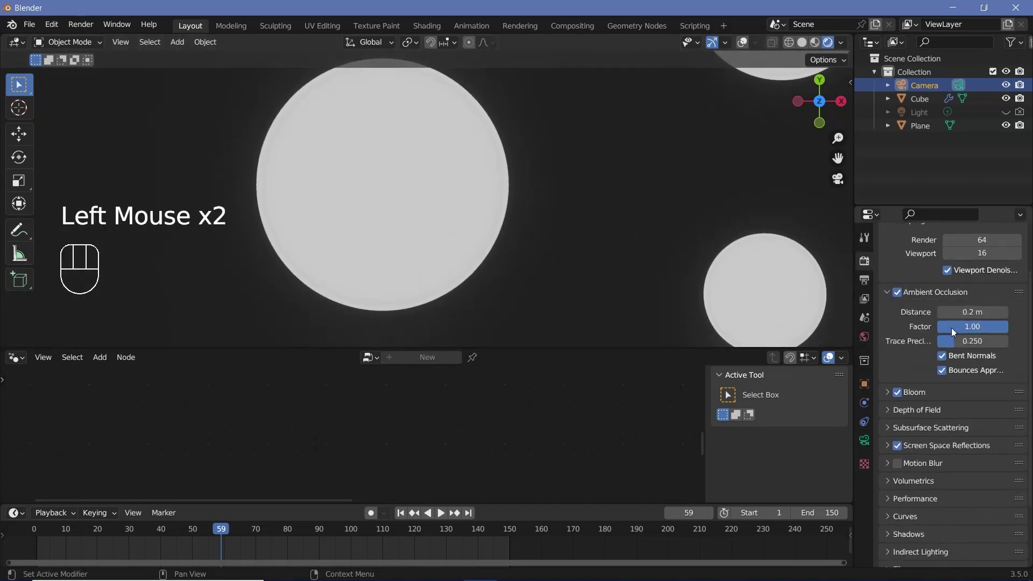
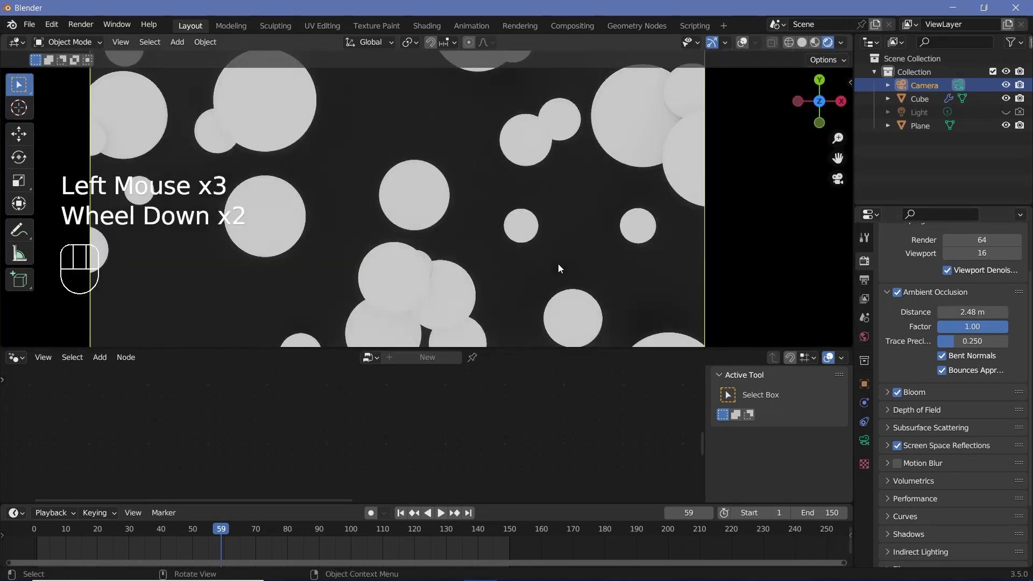
scroll(down, 3)
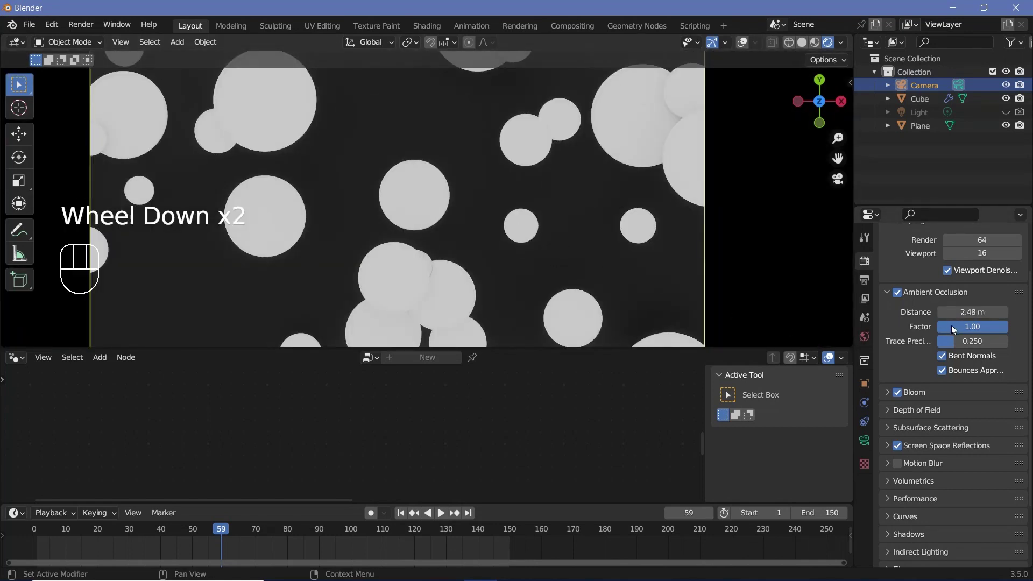
drag(959, 330, 956, 329)
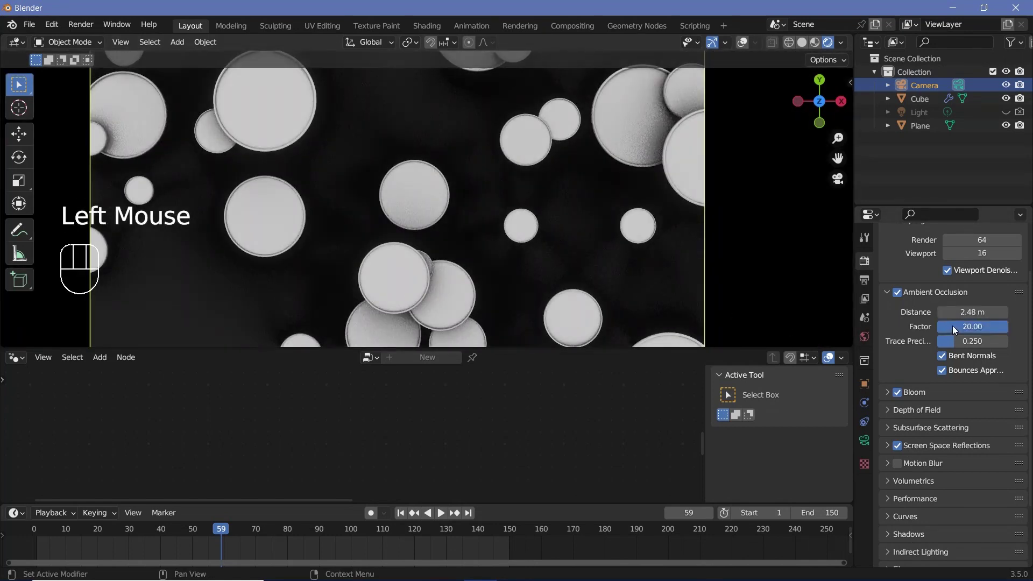
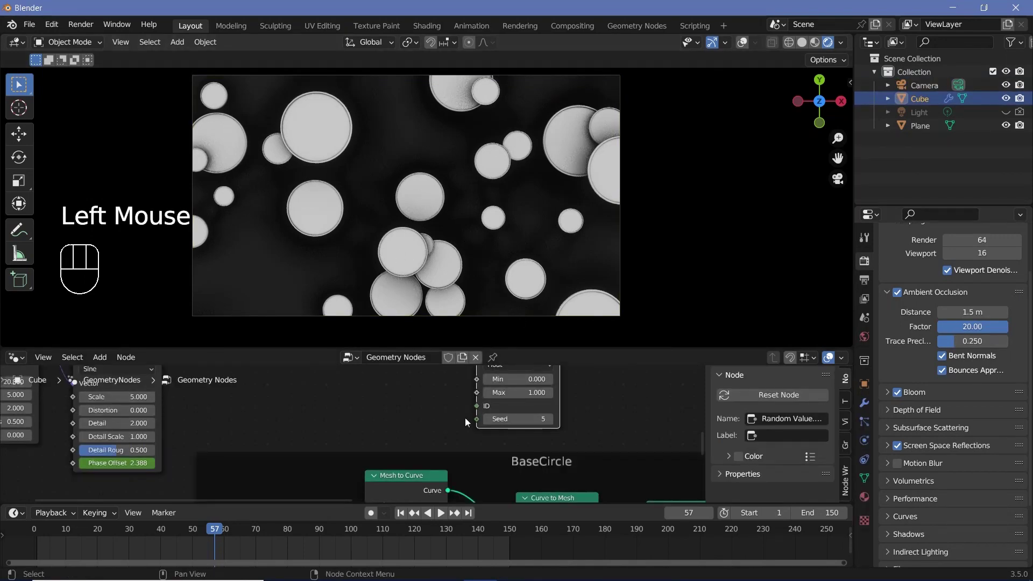
Show the Cube's material nodes and select the Set Material node for the rings material
drag(17, 362, 50, 481)
click(869, 499)
scroll(up, 3)
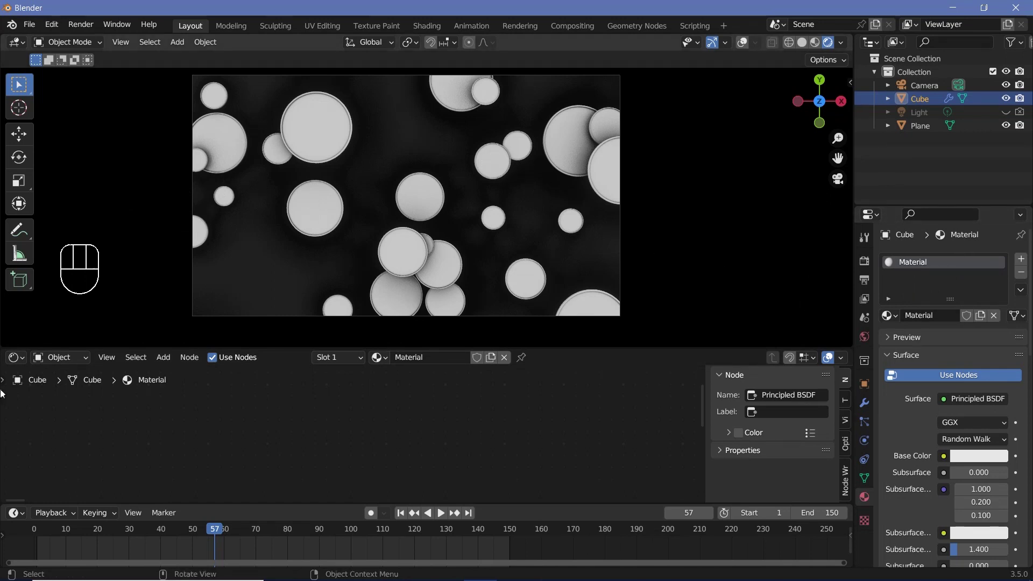
drag(21, 357, 84, 474)
middle_click(483, 461)
click(421, 416)
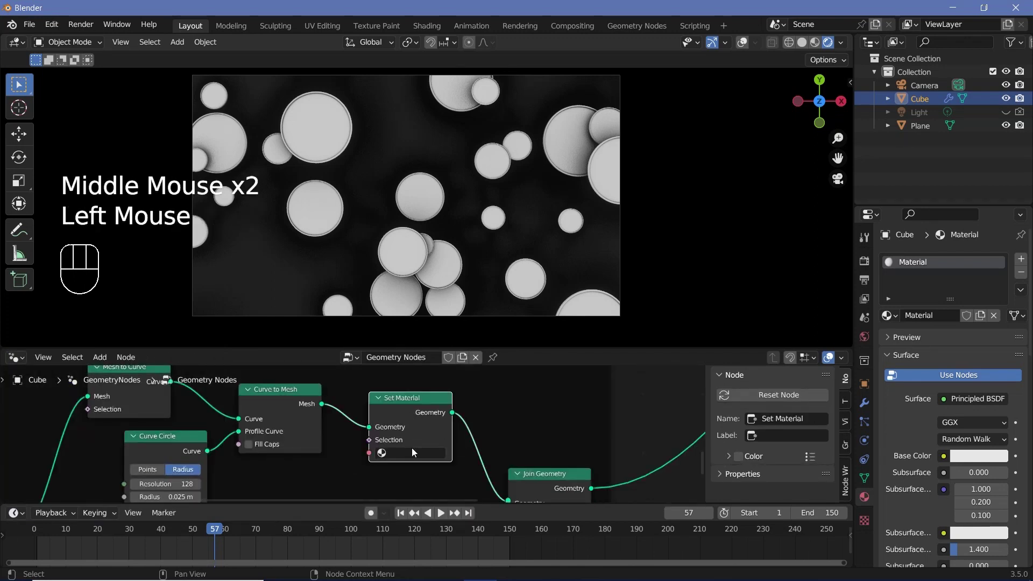
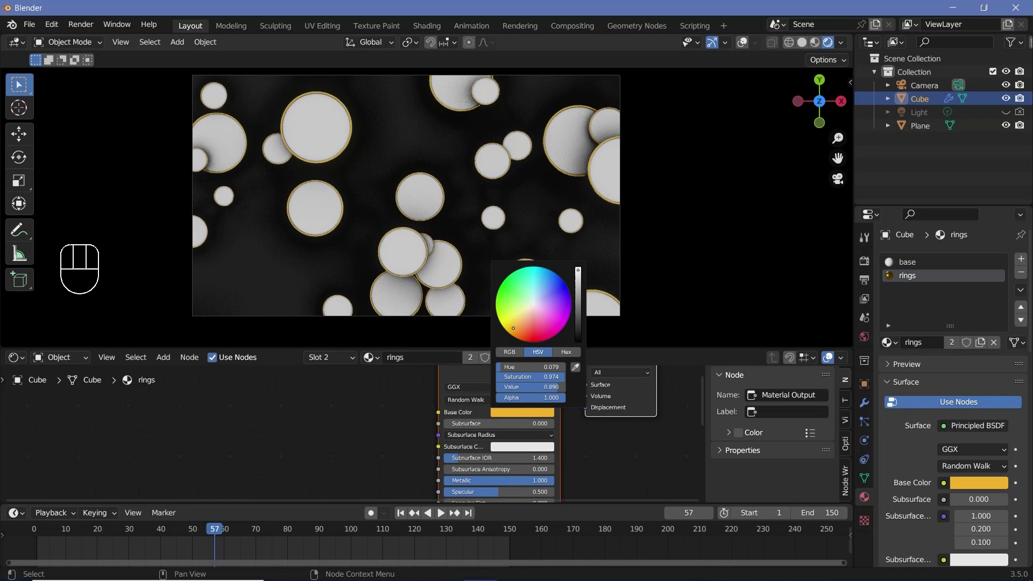
Select the base material and set its Base Color Value to 0, leaving dark discs with gold rims
scroll(down, 3)
click(915, 267)
click(500, 417)
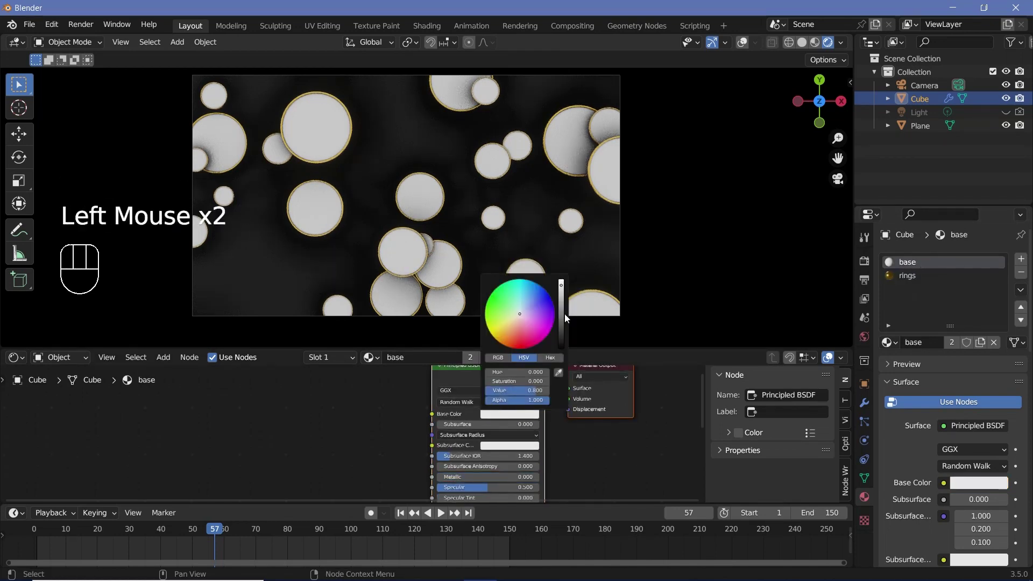
middle_click(565, 430)
drag(467, 445, 549, 452)
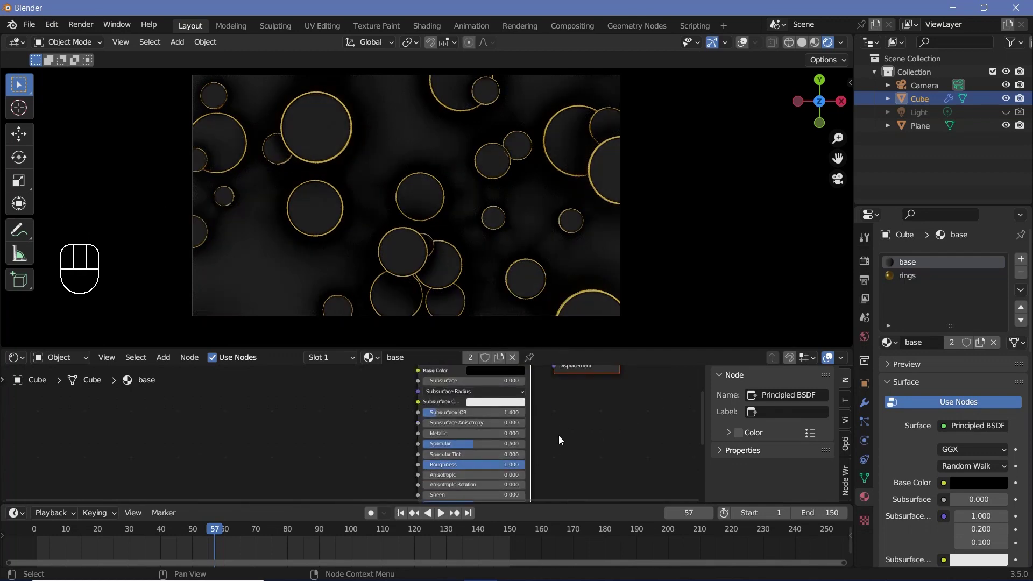
Play the animation and maximize the rendered viewport full-screen
middle_click(562, 438)
click(486, 404)
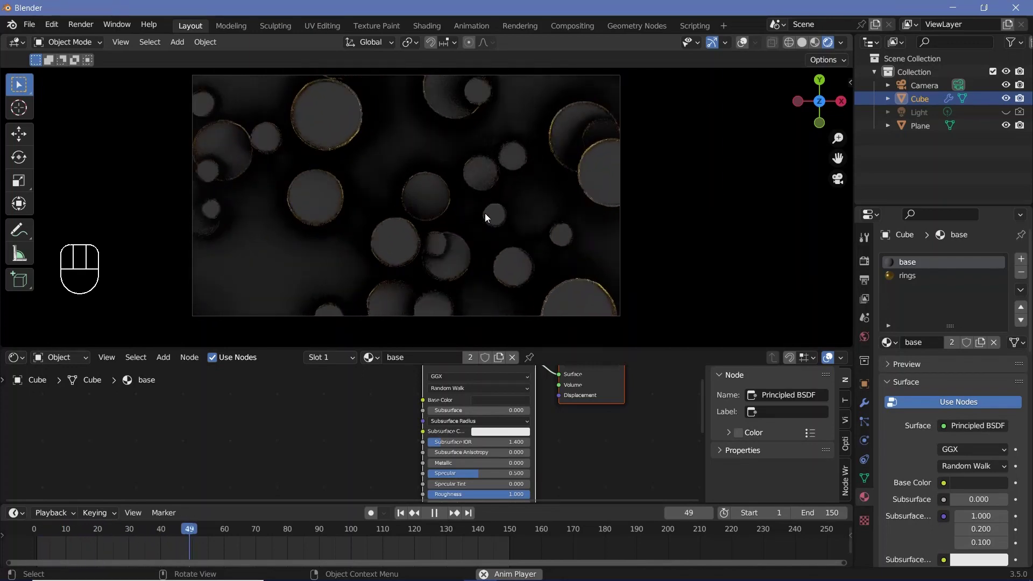
key(space)
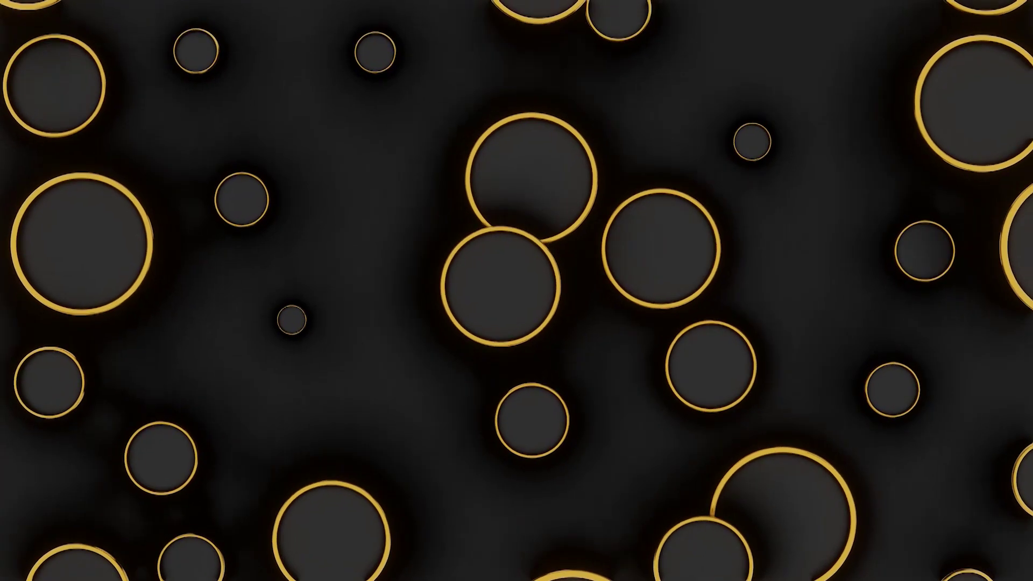